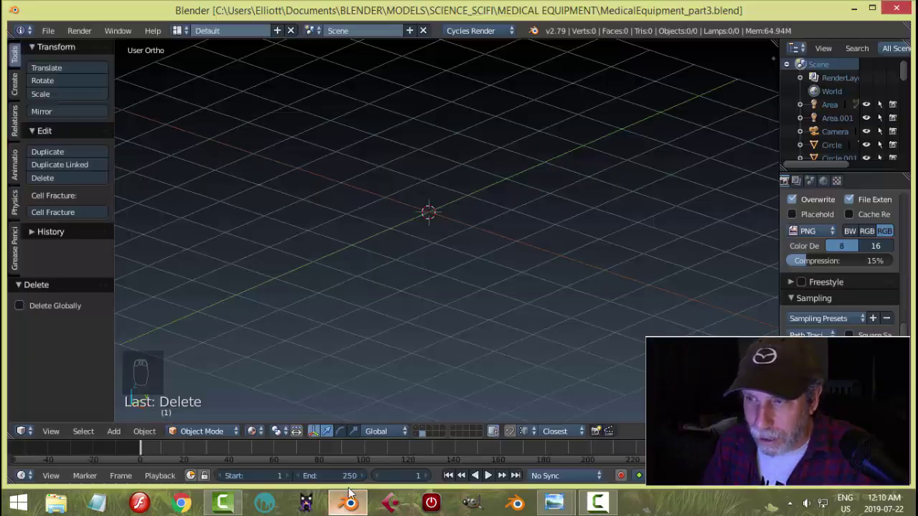
Switch the Properties editor to the Render settings with the Render, Display and Dimensions panels.
{"action": "middle_click", "coordinate": [484, 270]}
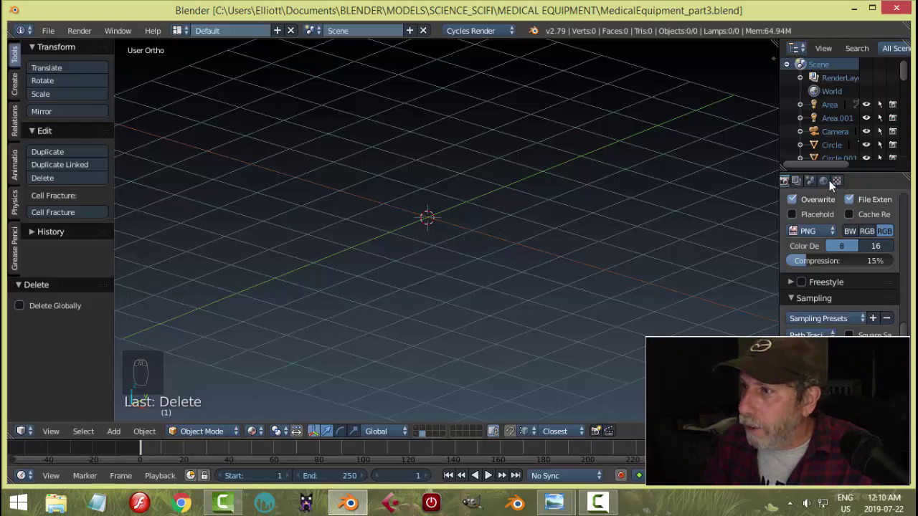
{"action": "left_click_drag", "start_coordinate": [827, 273], "coordinate": [461, 295]}
Add a circle at the scene centre, shrink it and extrude it into a solid base disc.
{"action": "key", "text": "shift+a"}
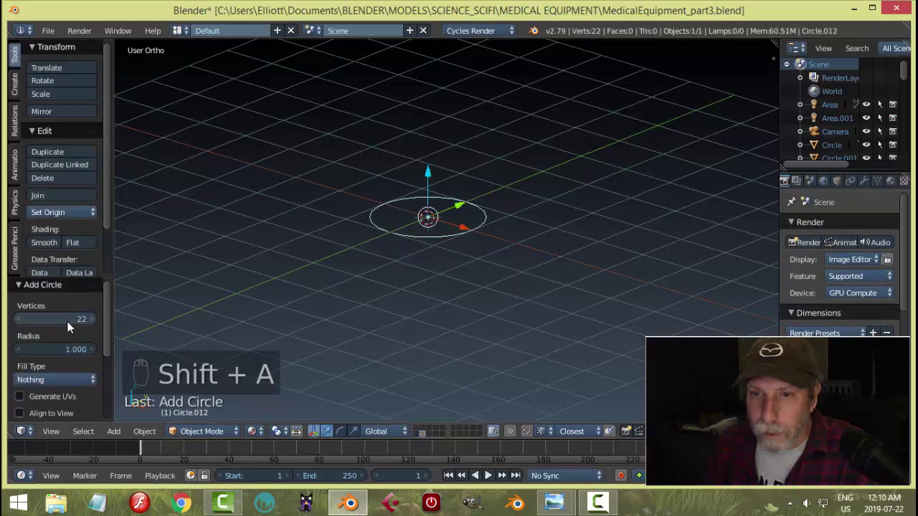
{"action": "key", "text": "Tab"}
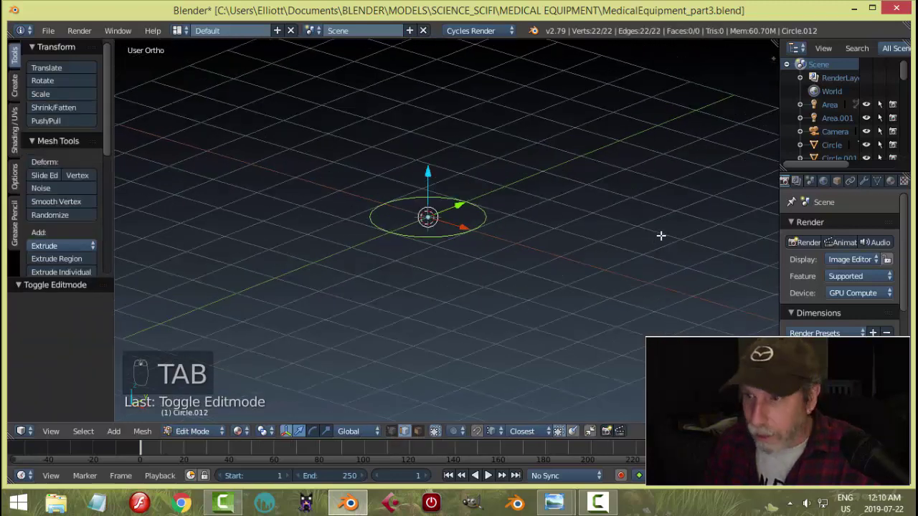
{"action": "key", "text": "s"}
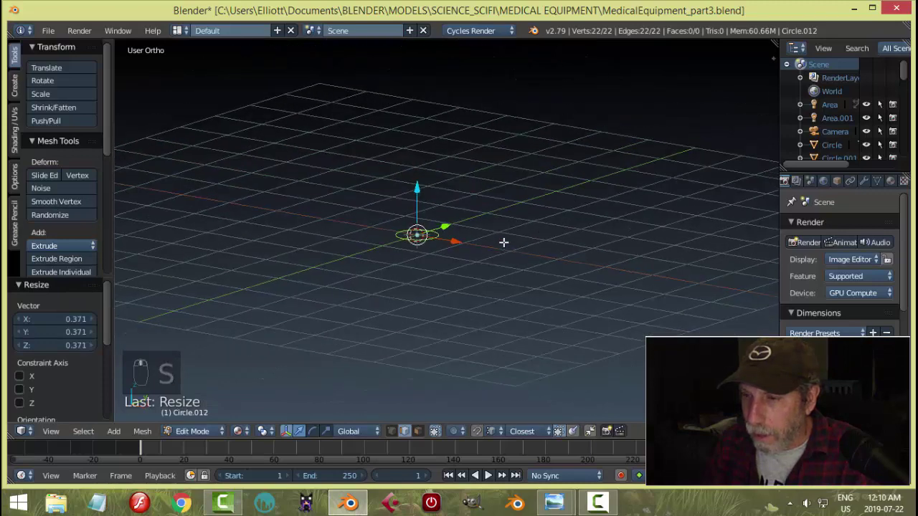
{"action": "key", "text": "e"}
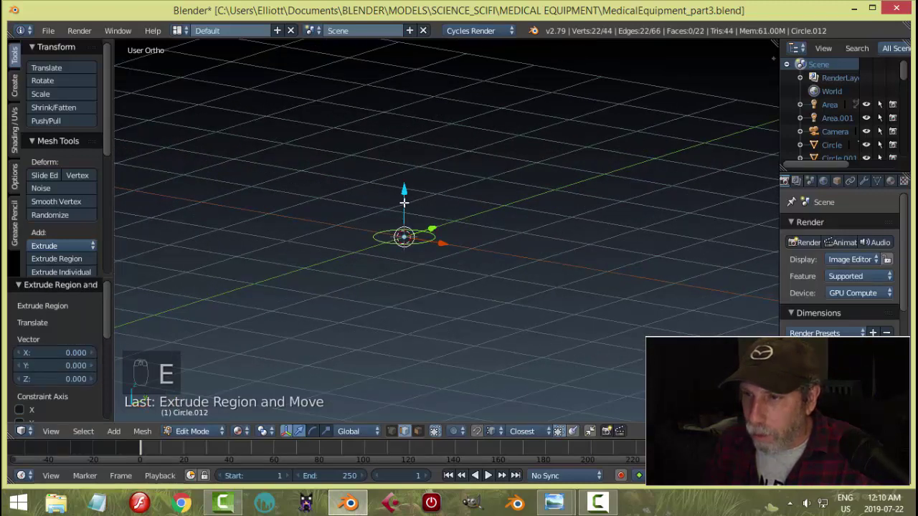
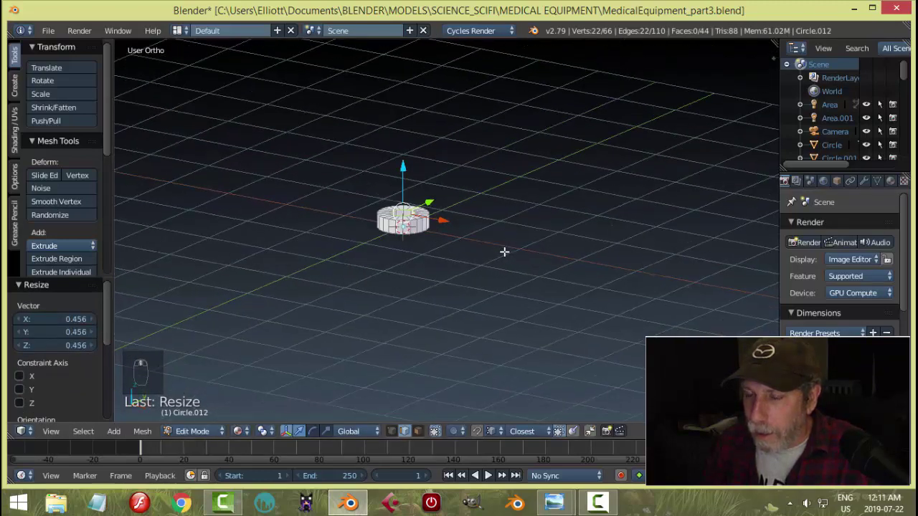
Resize the base disc and extrude a tall thin column upward from its centre.
{"action": "key", "text": "a"}
{"action": "middle_click", "coordinate": [522, 283]}
{"action": "key", "text": "a"}
{"action": "key", "text": "s"}
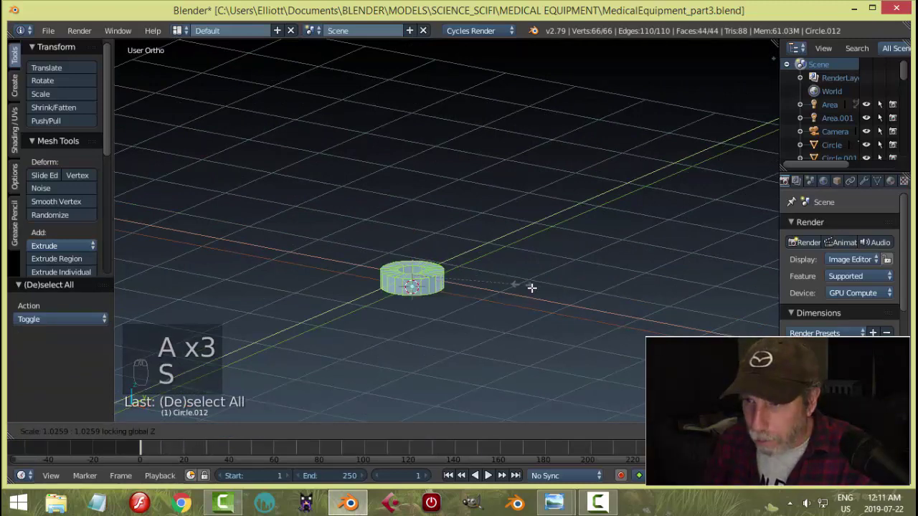
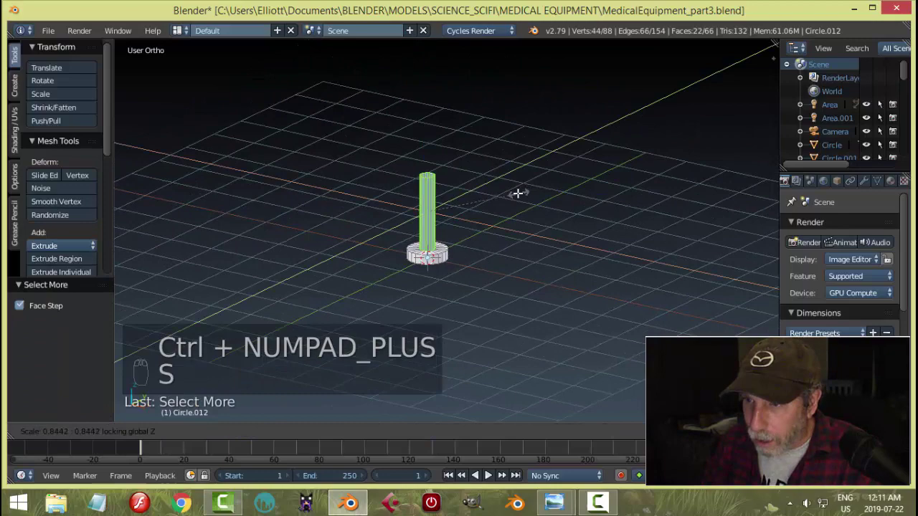
{"action": "key", "text": "a"}
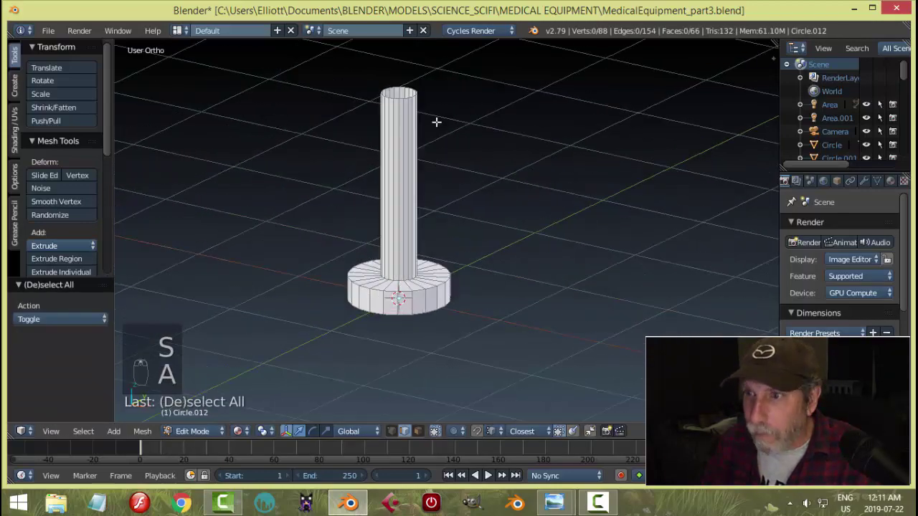
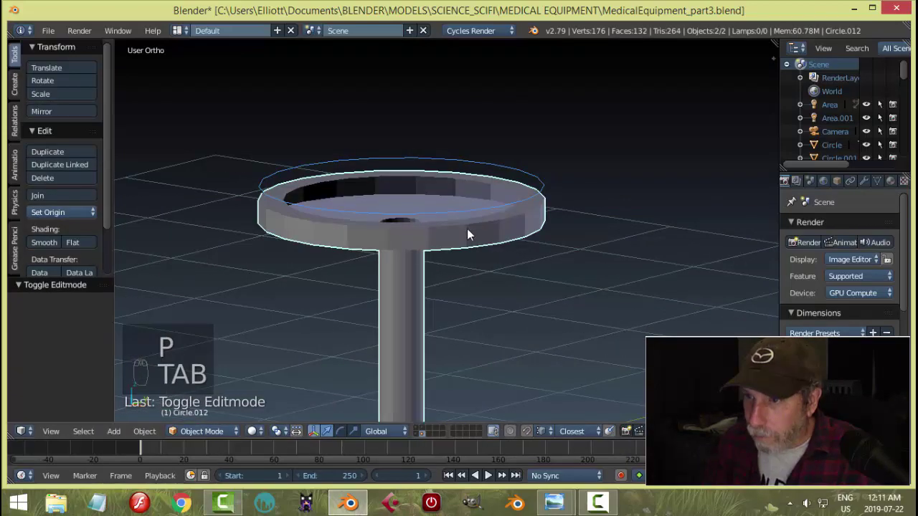
Extrude the wide top circle upward into a thick seat cushion and fill it.
{"action": "left_click_drag", "start_coordinate": [466, 216], "coordinate": [405, 142]}
{"action": "left_click_drag", "start_coordinate": [405, 142], "coordinate": [646, 202]}
{"action": "key", "text": "Tab"}
{"action": "left_click", "coordinate": [645, 203]}
{"action": "key", "text": "a"}
{"action": "key", "text": "e"}
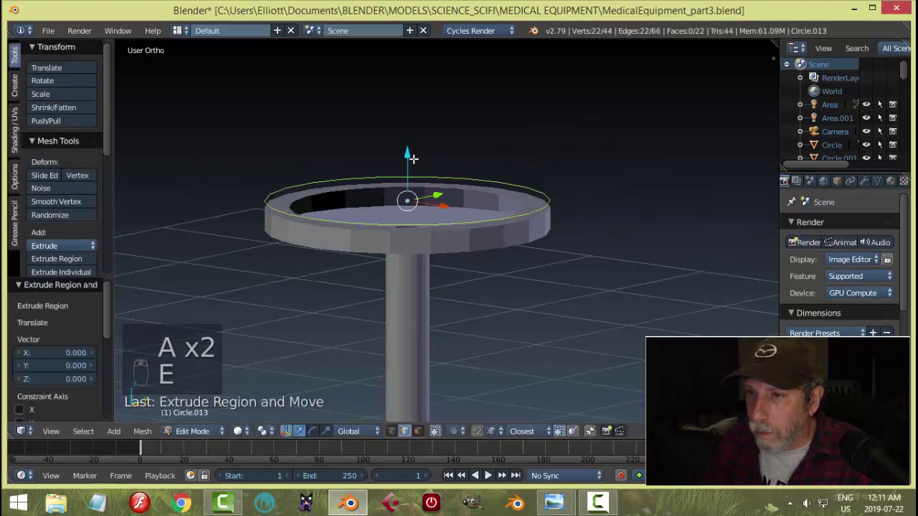
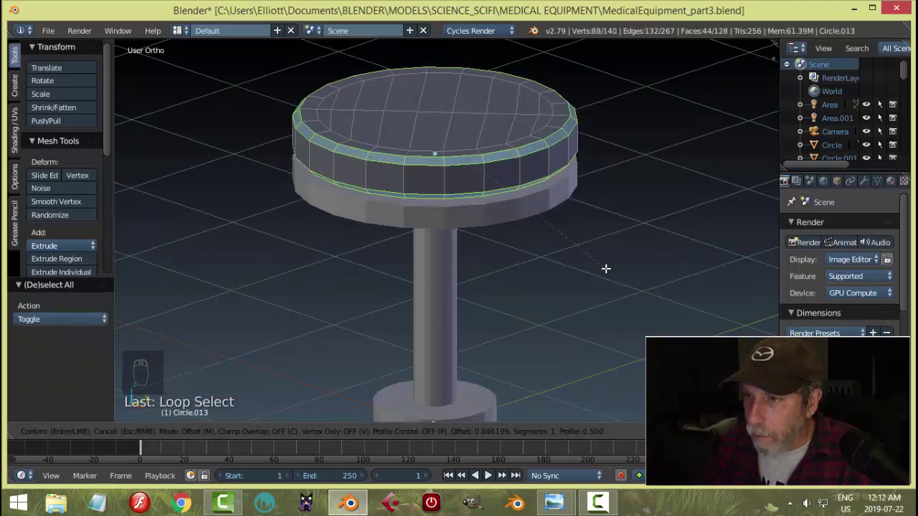
Bevel the cushion's rim edges so the seat looks rounded.
{"action": "key", "text": "a"}
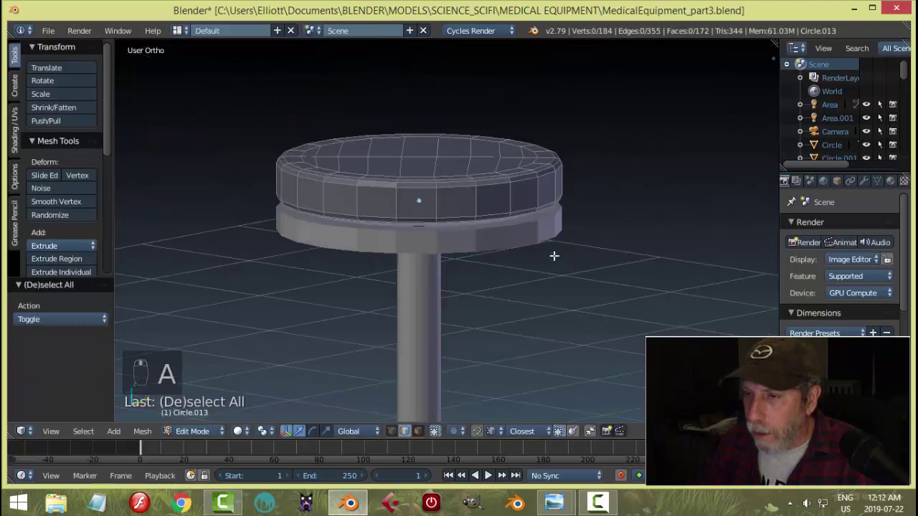
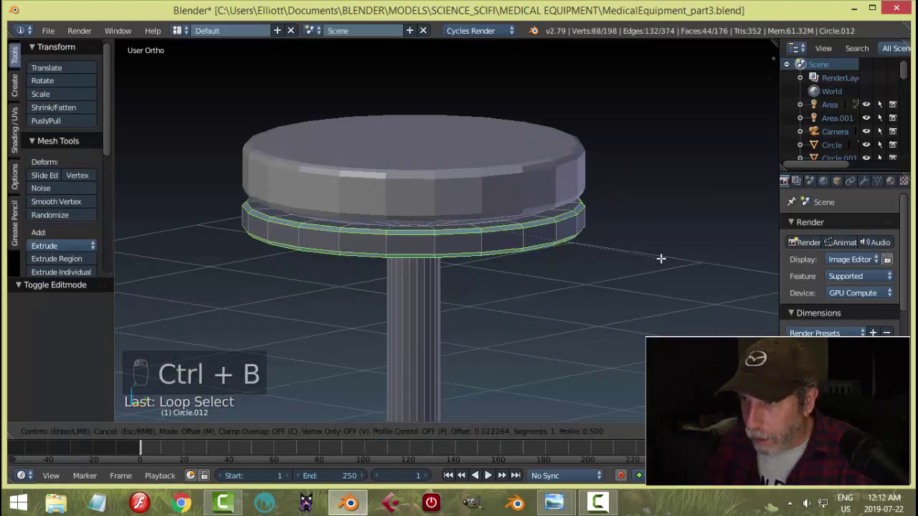
{"action": "key", "text": "a"}
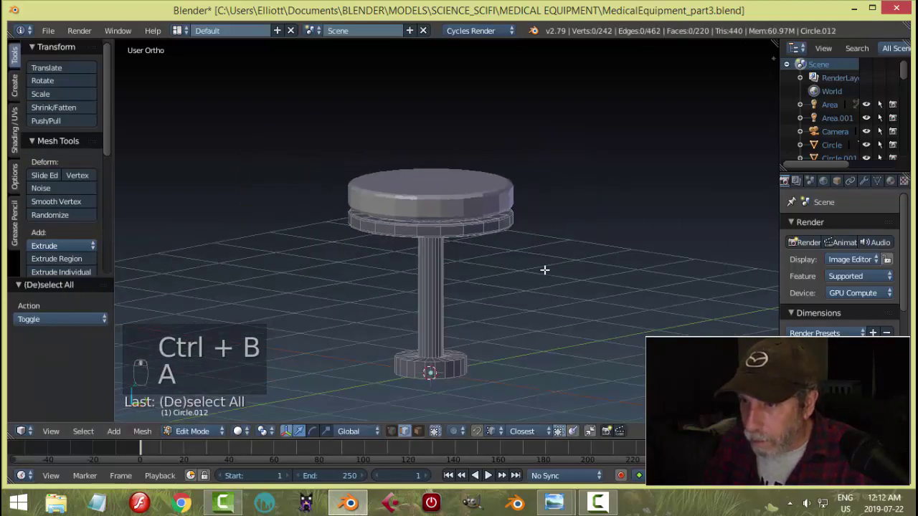
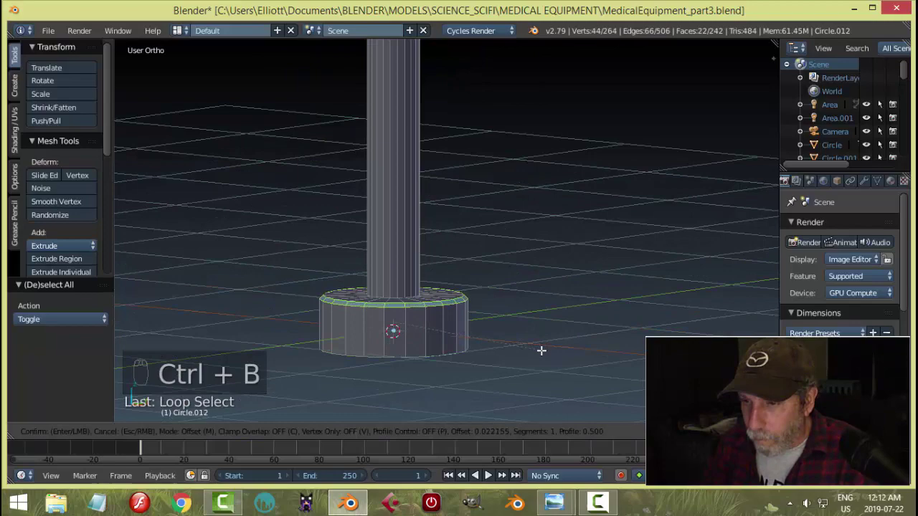
Bevel the base disc's edge loops so they match the rounded seat.
{"action": "middle_click", "coordinate": [543, 345]}
{"action": "key", "text": "a"}
{"action": "middle_click", "coordinate": [490, 296]}
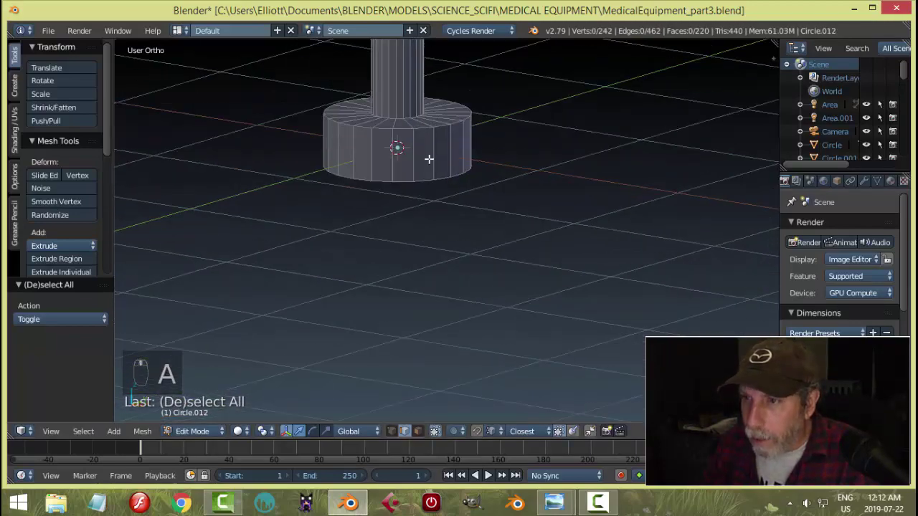
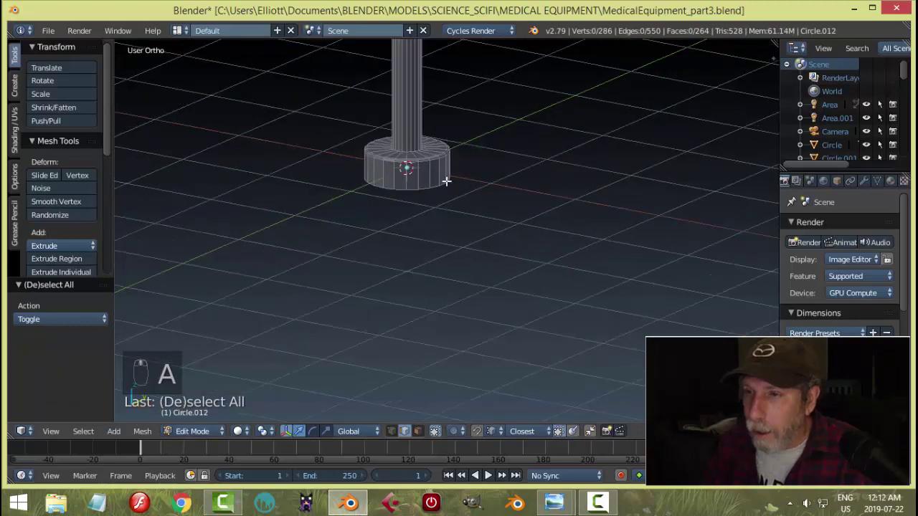
{"action": "key", "text": "ctrl+Tab"}
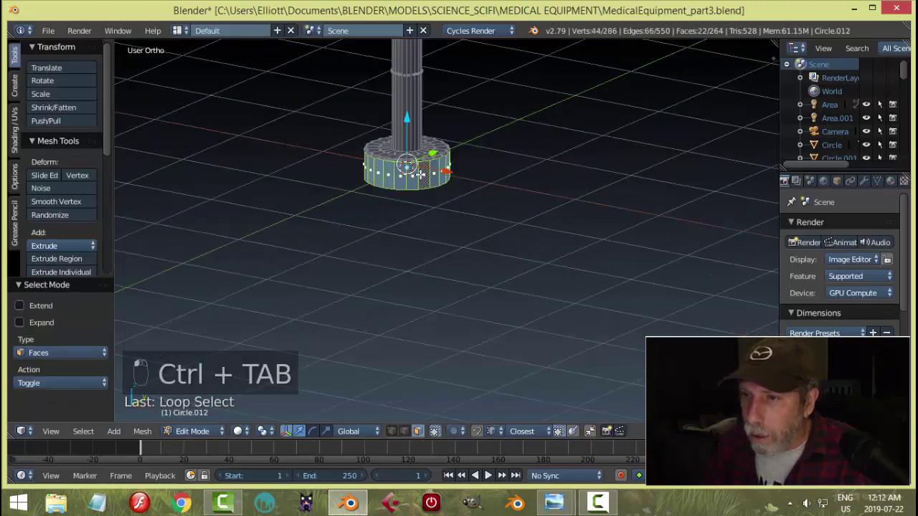
Snap the cursor to the base faces and leave Edit Mode on the base mesh.
{"action": "key", "text": "shift+s"}
{"action": "key", "text": "a"}
{"action": "key", "text": "Tab"}
{"action": "middle_click", "coordinate": [501, 198]}
Add a cube at the base, squash it into a thin leg bar and extrude its end bent downward.
{"action": "key", "text": "shift+a"}
{"action": "key", "text": "Tab"}
{"action": "key", "text": "s"}
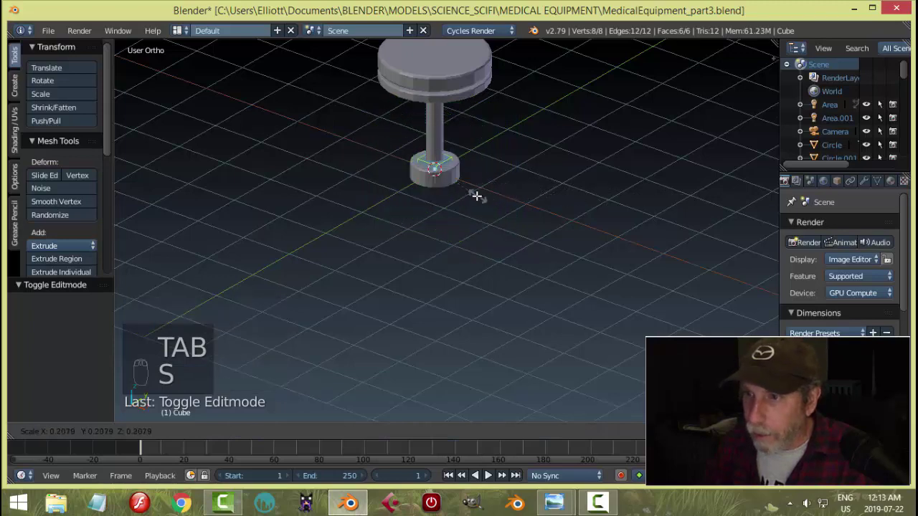
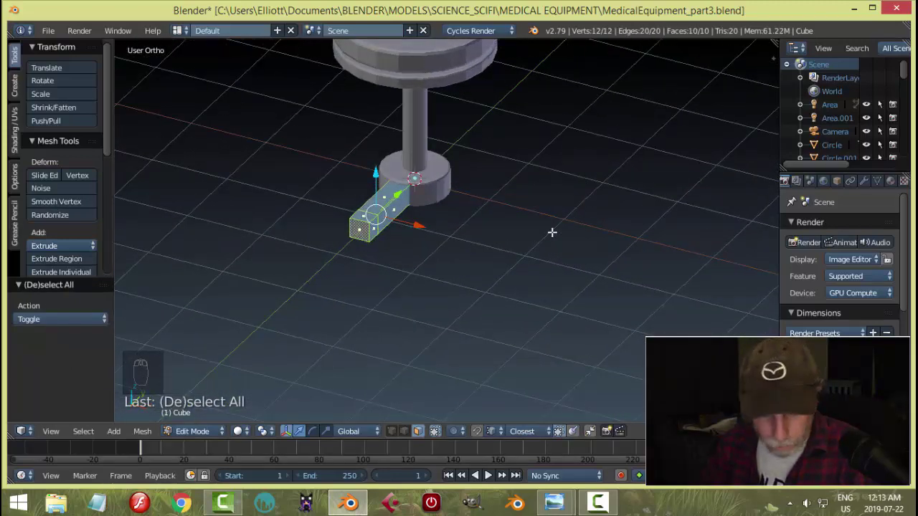
{"action": "key", "text": "s"}
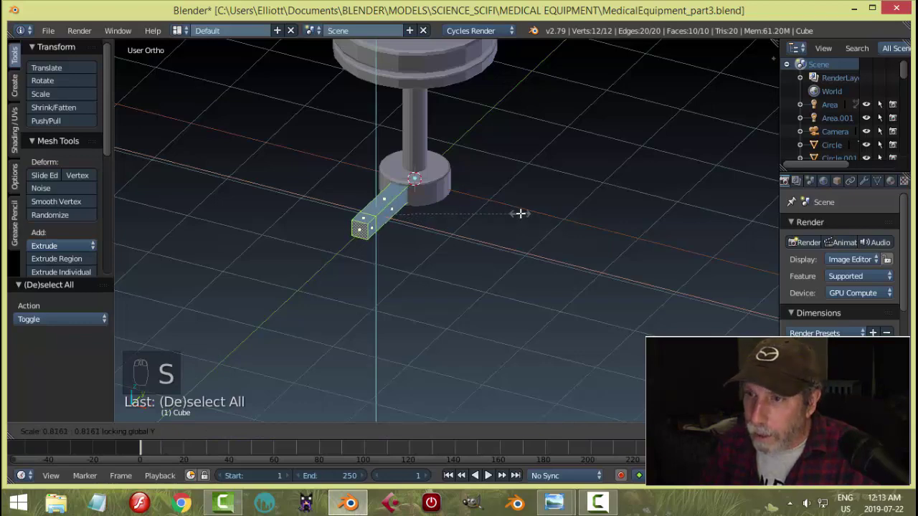
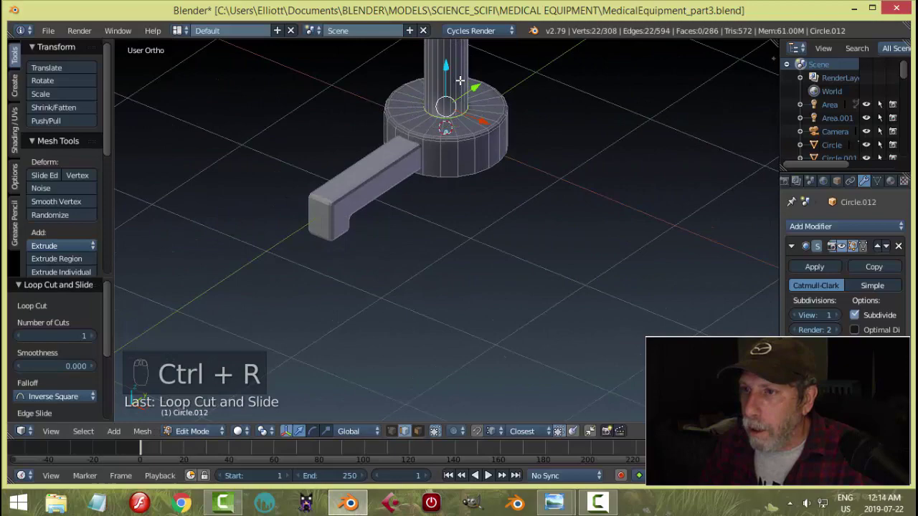
Add supporting edge loops around the base and seat, then return to Object Mode.
{"action": "key", "text": "ctrl+r"}
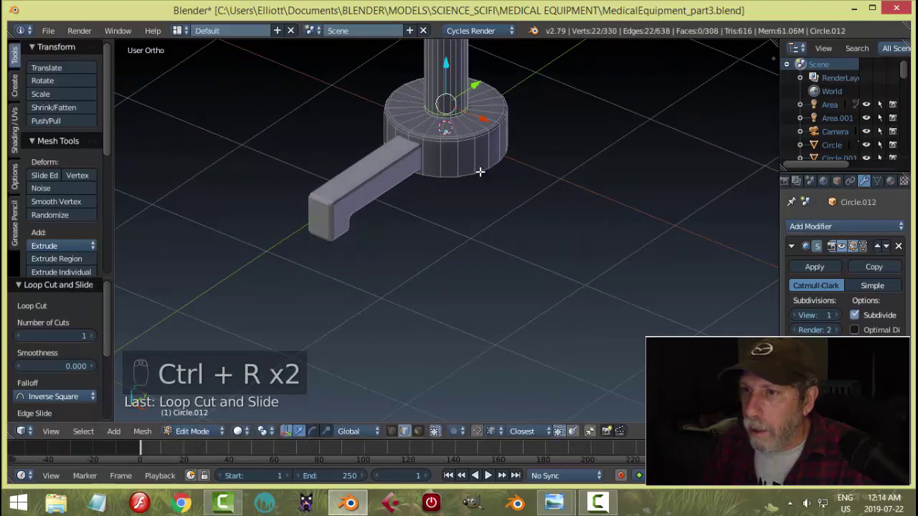
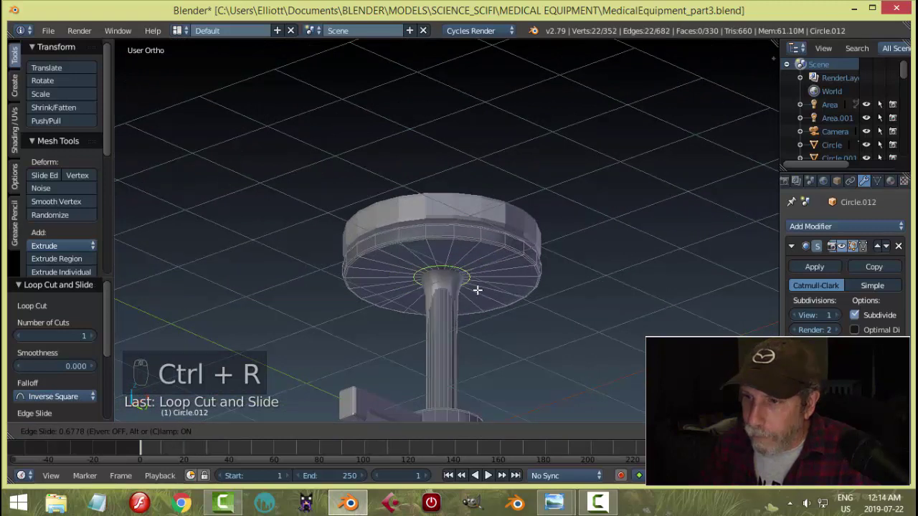
{"action": "key", "text": "ctrl+r"}
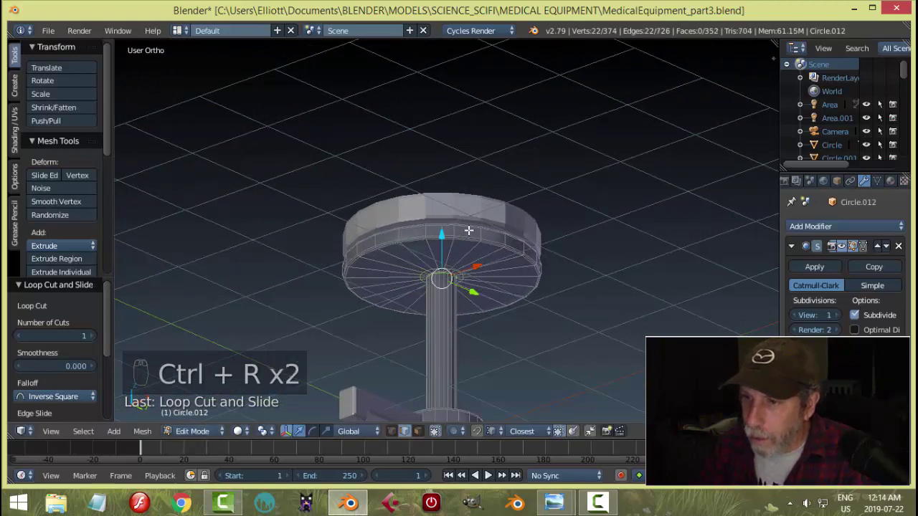
{"action": "key", "text": "a"}
{"action": "key", "text": "Tab"}
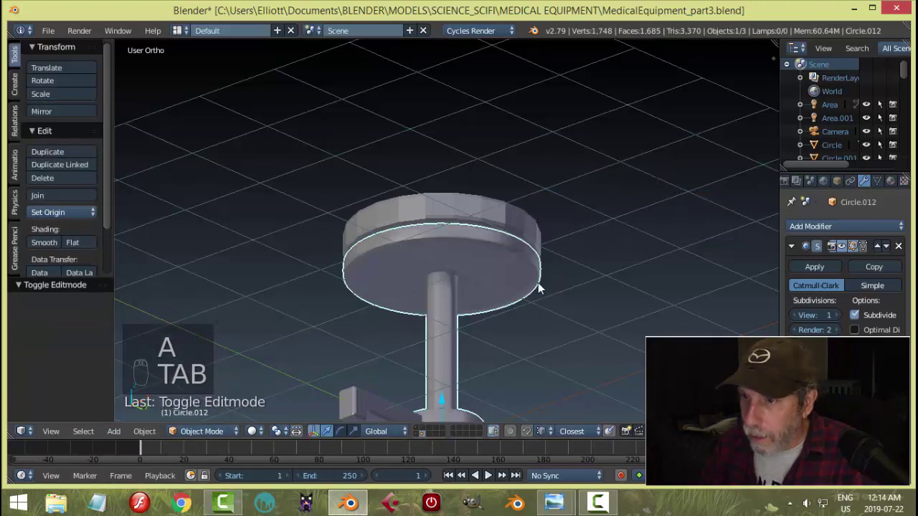
{"action": "key", "text": "a"}
Copy the Subdivision Surface modifier from the seat to the column and base with Ctrl+L.
{"action": "middle_click", "coordinate": [553, 281]}
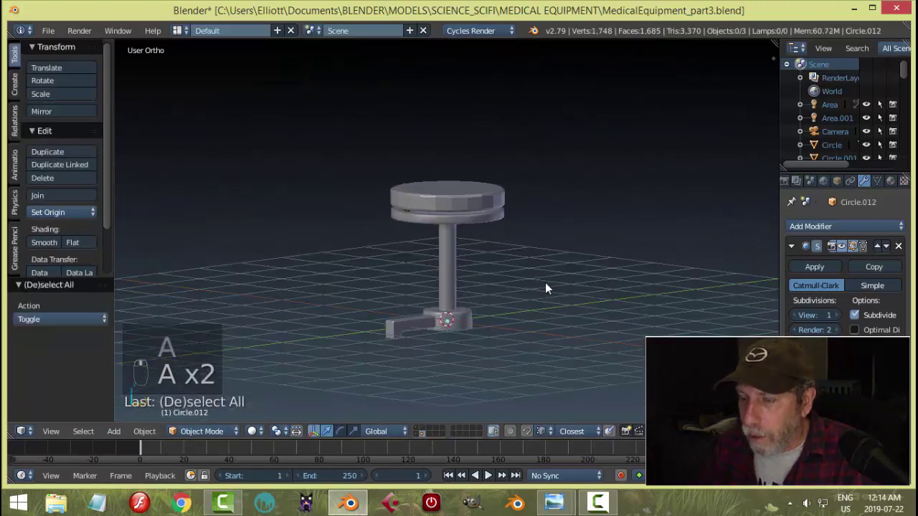
{"action": "middle_click", "coordinate": [517, 244]}
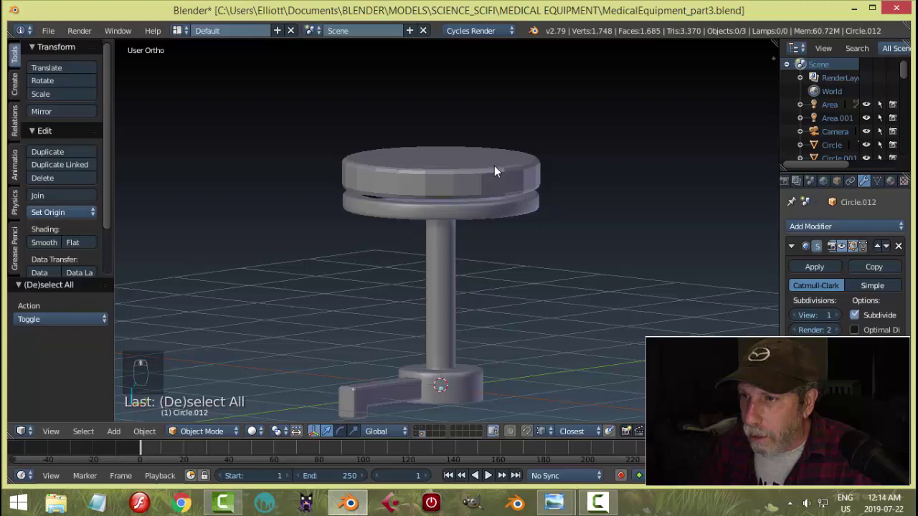
{"action": "left_click_drag", "start_coordinate": [477, 190], "coordinate": [447, 249]}
{"action": "key", "text": "ctrl+l"}
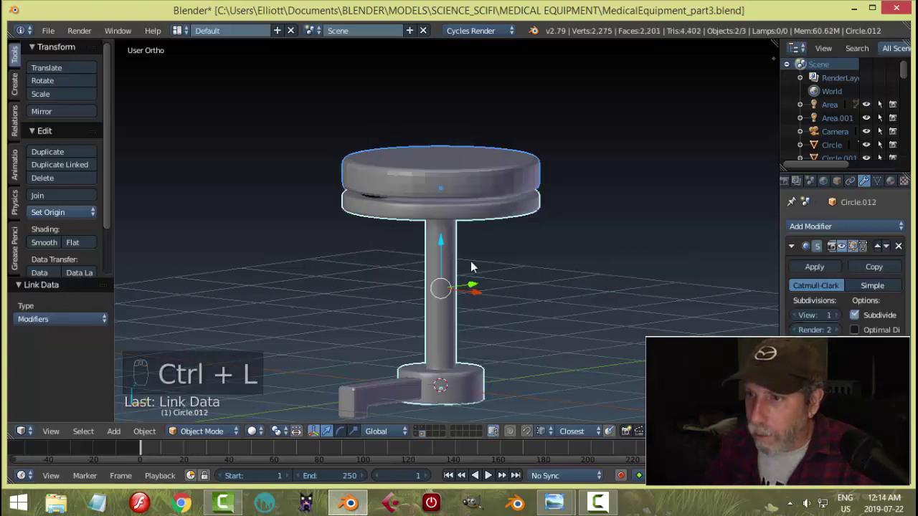
{"action": "key", "text": "a"}
{"action": "left_click_drag", "start_coordinate": [428, 189], "coordinate": [489, 197]}
{"action": "key", "text": "a"}
{"action": "left_click_drag", "start_coordinate": [551, 211], "coordinate": [494, 244]}
{"action": "left_click_drag", "start_coordinate": [494, 244], "coordinate": [480, 296]}
Snap the 3D cursor to the column centre and select the first base leg.
{"action": "middle_click", "coordinate": [480, 296]}
{"action": "left_click_drag", "start_coordinate": [77, 217], "coordinate": [552, 318]}
{"action": "key", "text": "shift+s"}
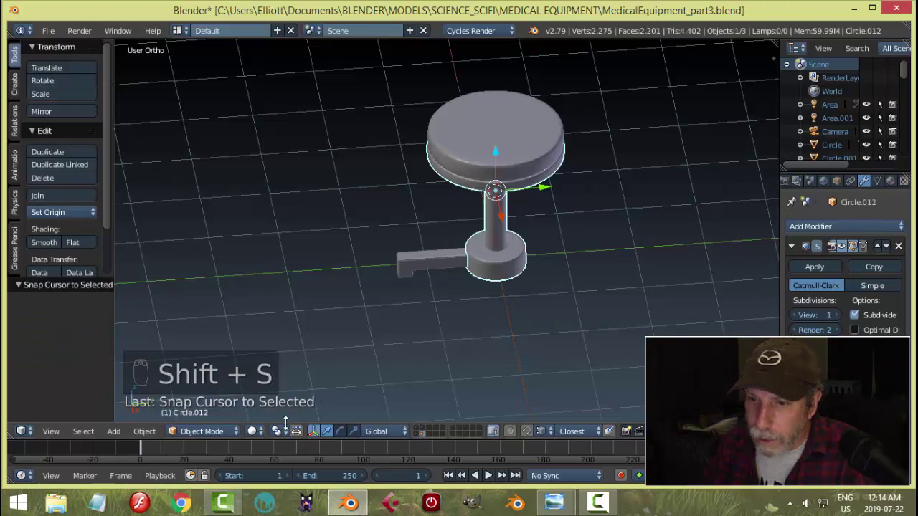
{"action": "left_click_drag", "start_coordinate": [278, 437], "coordinate": [423, 262]}
{"action": "left_click", "coordinate": [424, 262]}
{"action": "middle_click", "coordinate": [617, 340]}
{"action": "left_click", "coordinate": [611, 312]}
{"action": "middle_click", "coordinate": [640, 327]}
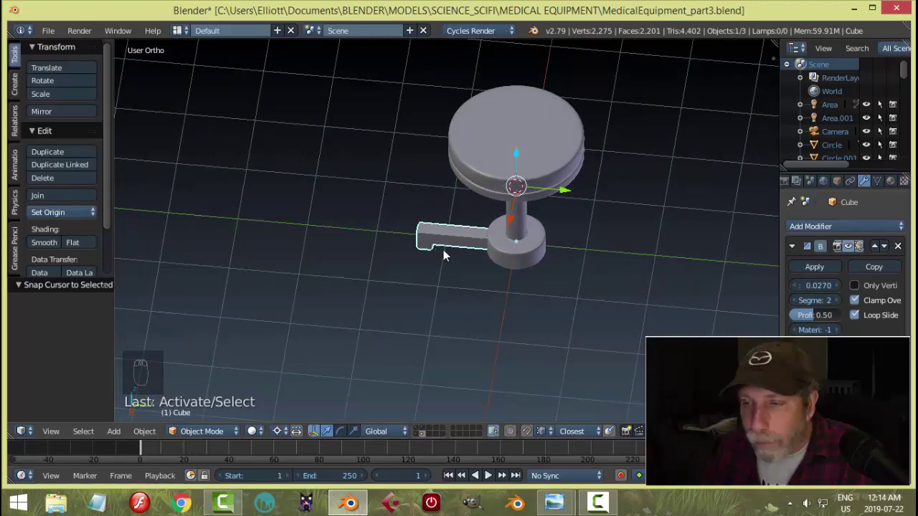
{"action": "left_click_drag", "start_coordinate": [479, 276], "coordinate": [426, 316]}
Duplicate the leg four times, rotating each copy 72° on Z to make five evenly spaced legs.
{"action": "key", "text": "shift+d"}
{"action": "key", "text": "r"}
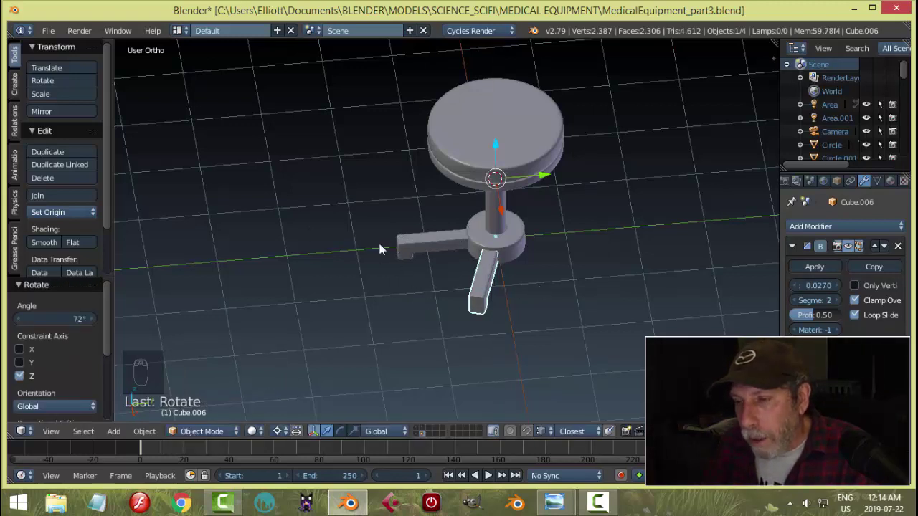
{"action": "left_click_drag", "start_coordinate": [418, 284], "coordinate": [414, 290]}
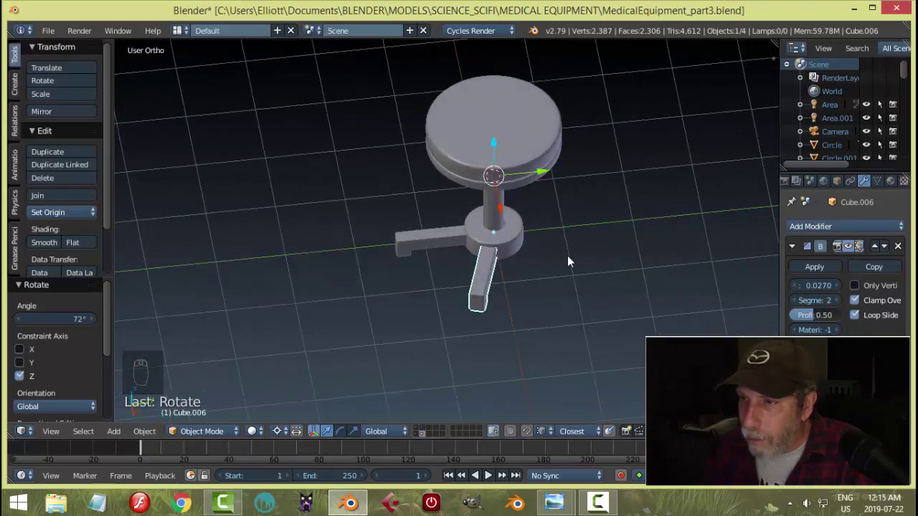
{"action": "key", "text": "shift+d"}
{"action": "key", "text": "r"}
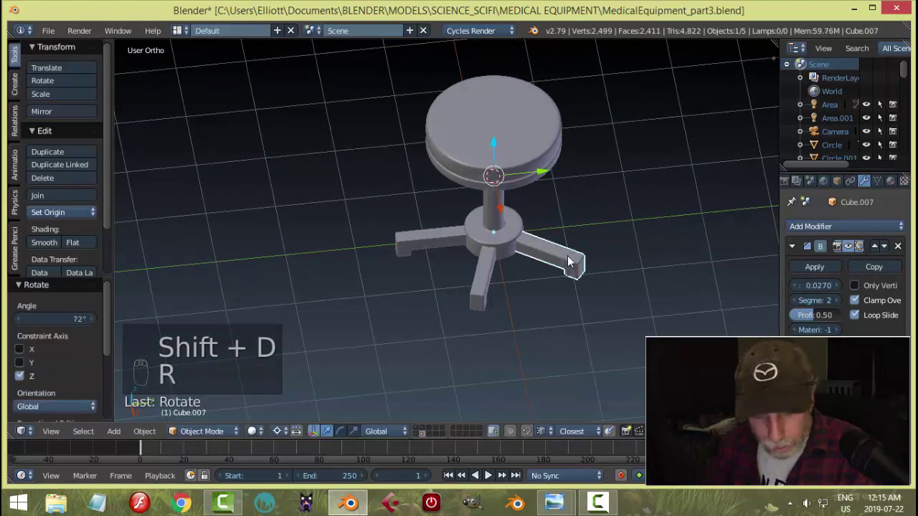
{"action": "key", "text": "shift+d"}
{"action": "key", "text": "r"}
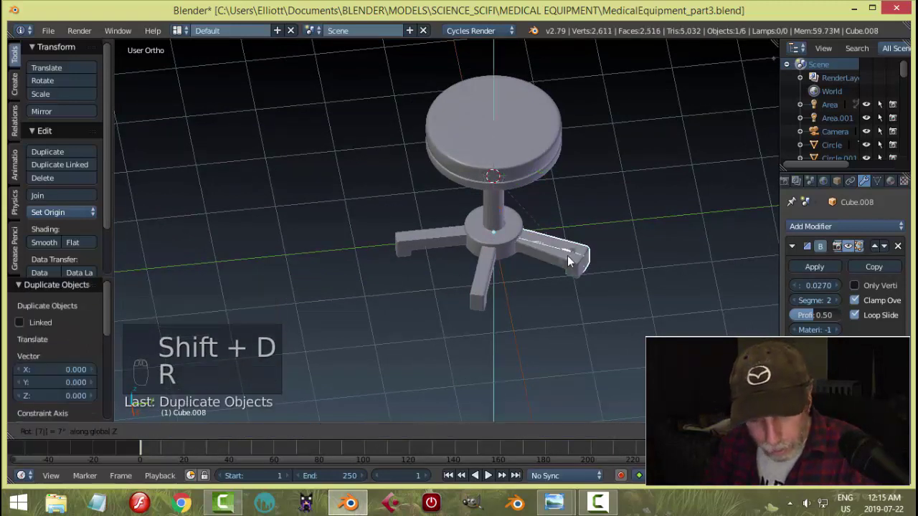
{"action": "key", "text": "shift+d"}
{"action": "key", "text": "r"}
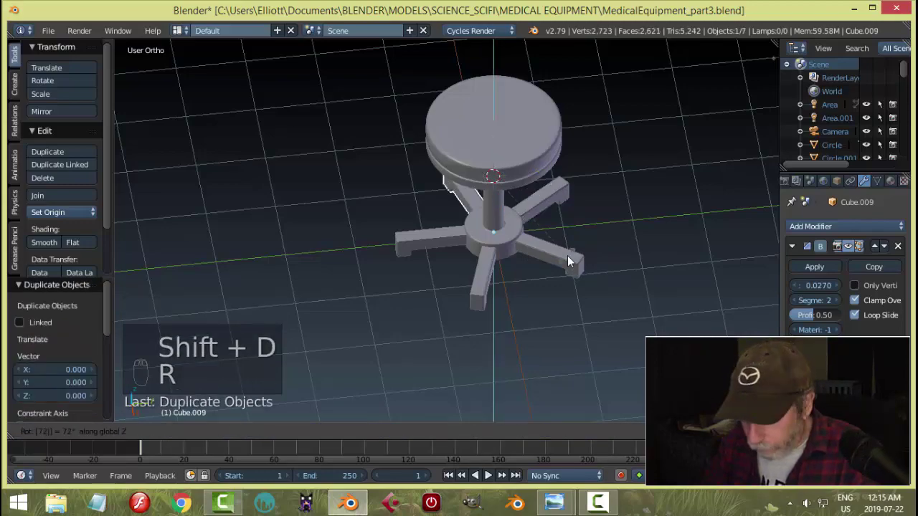
Deselect everything and pull back to view the whole five-leg base from above.
{"action": "key", "text": "a"}
{"action": "left_click_drag", "start_coordinate": [632, 254], "coordinate": [577, 152]}
{"action": "middle_click", "coordinate": [558, 253]}
{"action": "left_click_drag", "start_coordinate": [562, 287], "coordinate": [506, 260]}
{"action": "key", "text": "KP_7"}
Extrude the leg's end face down into a short foot and snap the 3D cursor there.
{"action": "left_click_drag", "start_coordinate": [339, 243], "coordinate": [420, 248]}
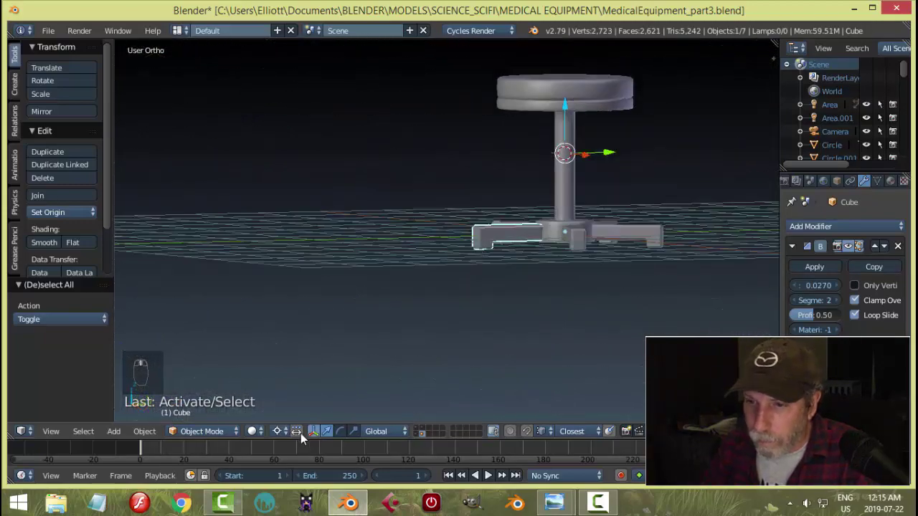
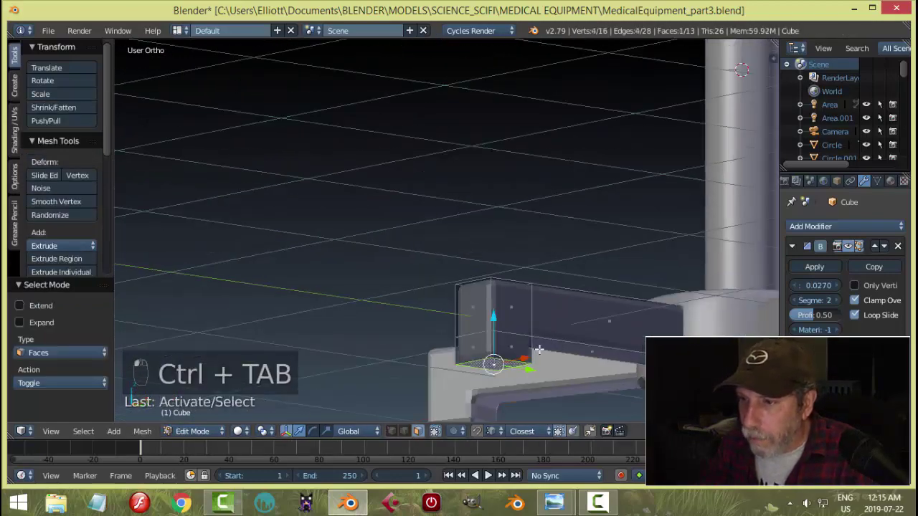
{"action": "key", "text": "shift+s"}
{"action": "key", "text": "a"}
{"action": "key", "text": "Tab"}
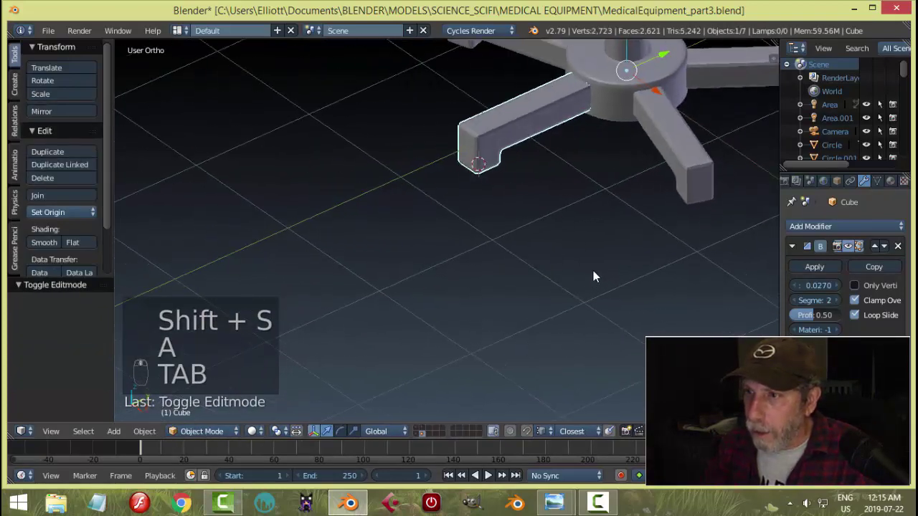
{"action": "key", "text": "shift+a"}
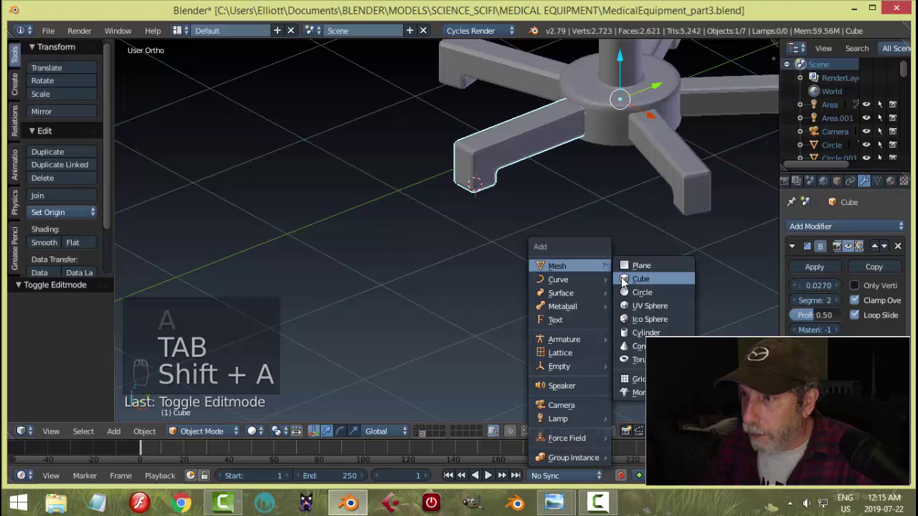
Add a circle at the leg's foot, shrink it to wheel size and stand it upright.
{"action": "key", "text": "Tab"}
{"action": "key", "text": "s"}
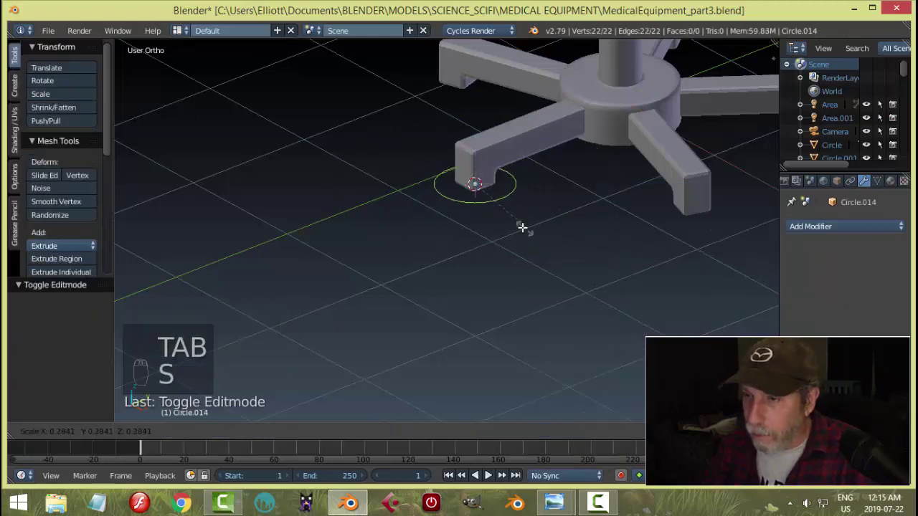
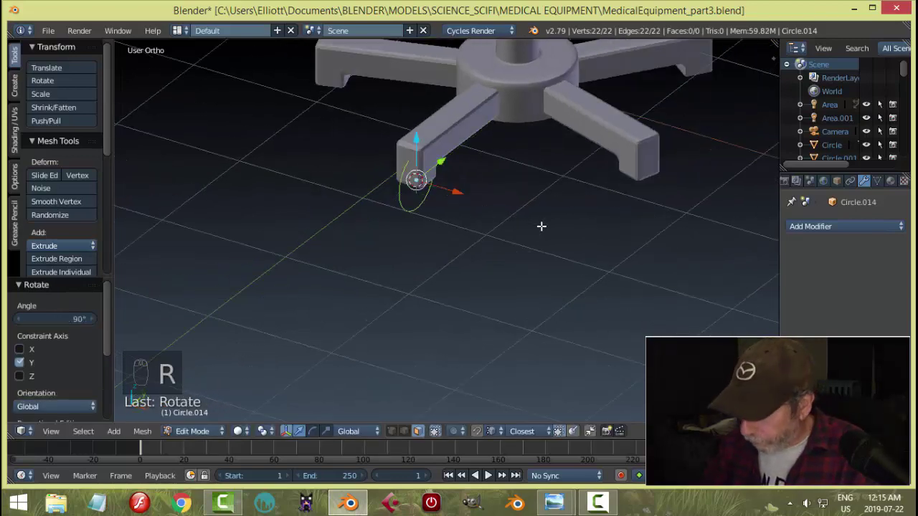
{"action": "key", "text": "KP_1"}
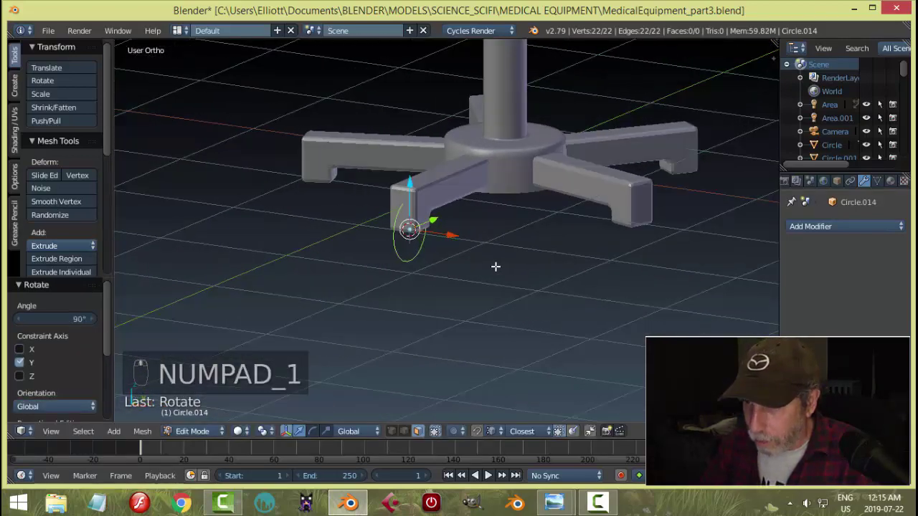
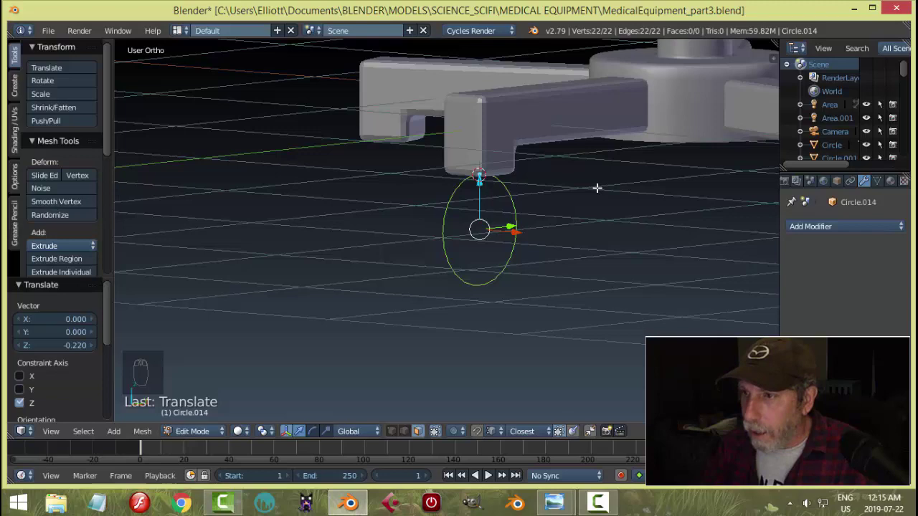
Extrude the circle's edge and scale it inward to form a thick caster wheel ring.
{"action": "key", "text": "ctrl+Tab"}
{"action": "key", "text": "e"}
{"action": "key", "text": "s"}
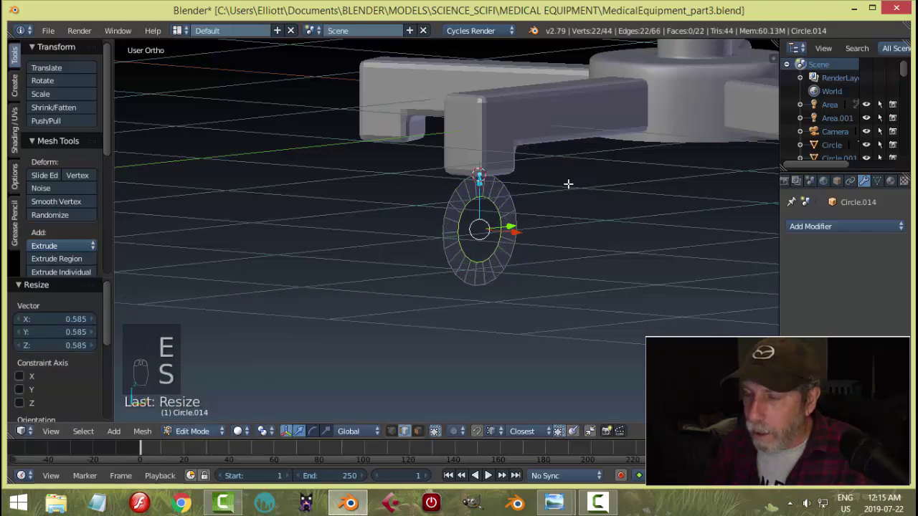
{"action": "key", "text": "a"}
{"action": "key", "text": "a"}
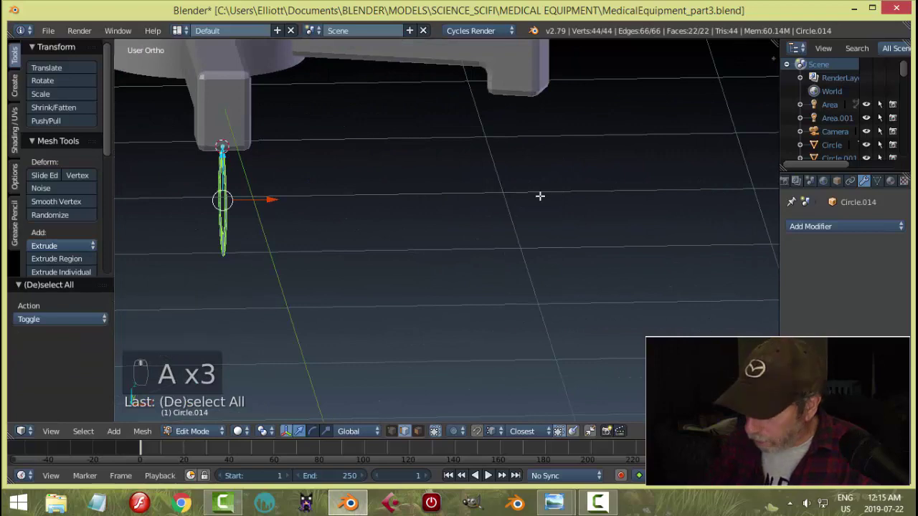
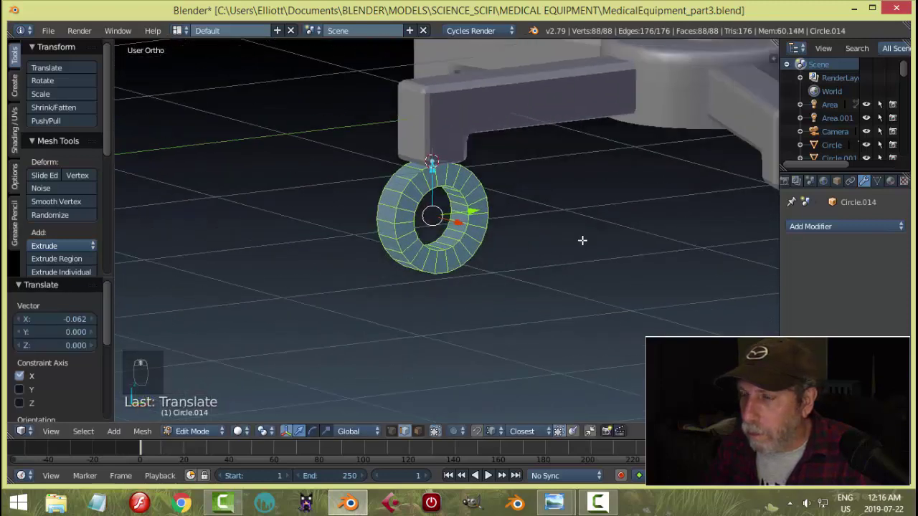
{"action": "key", "text": "a"}
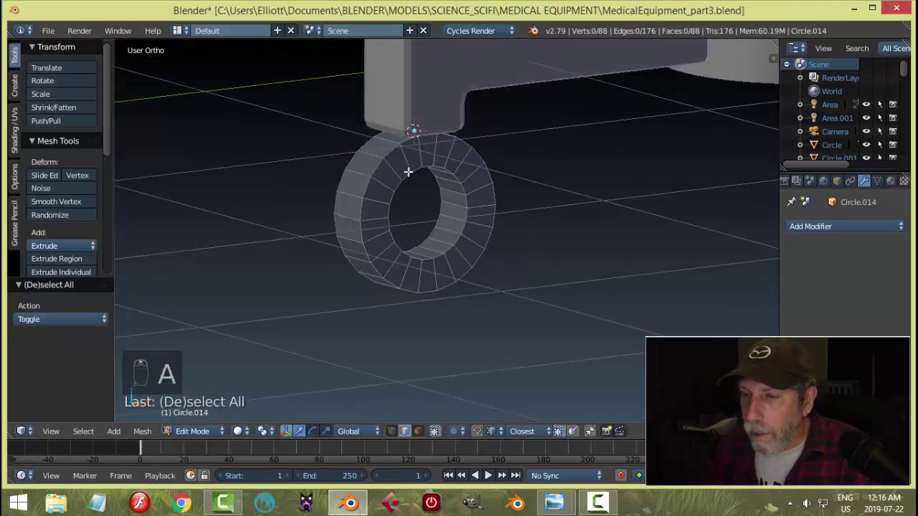
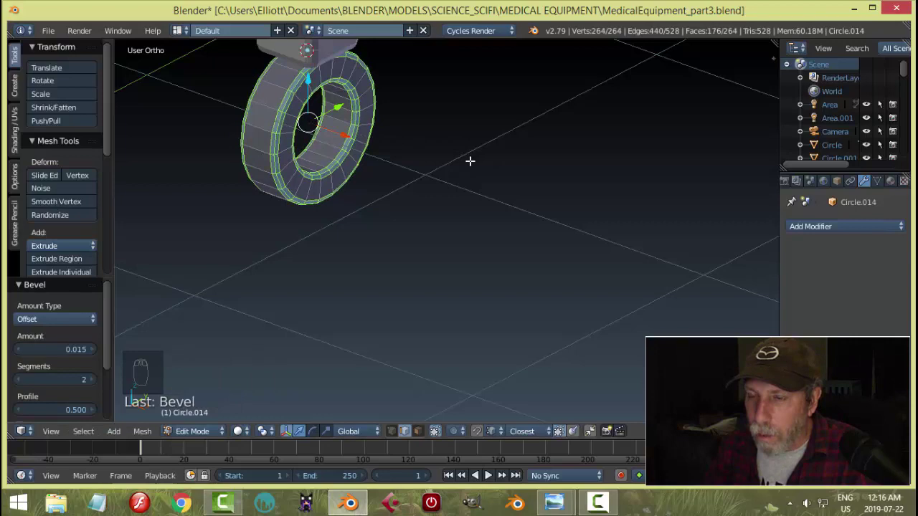
Link the base's subdivision modifier onto the caster wheel with Ctrl+L.
{"action": "key", "text": "a"}
{"action": "key", "text": "Tab"}
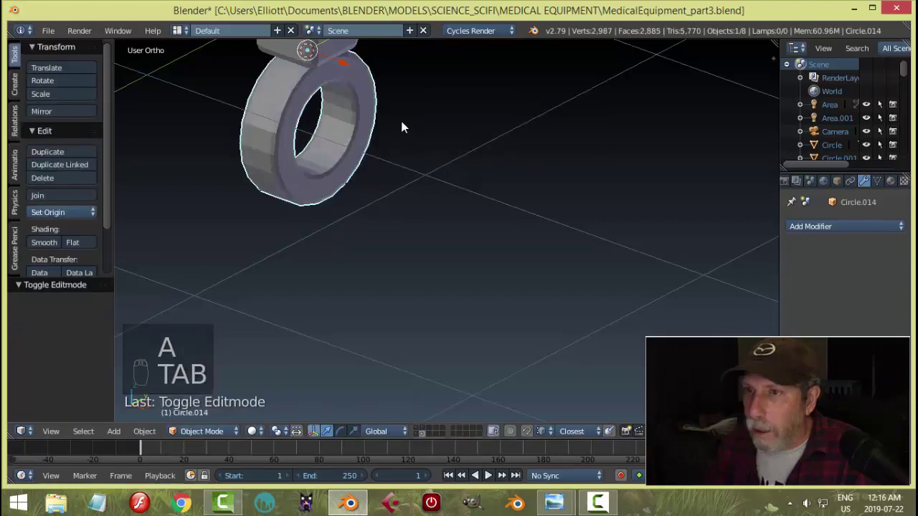
{"action": "left_click_drag", "start_coordinate": [424, 118], "coordinate": [481, 91]}
{"action": "left_click_drag", "start_coordinate": [482, 91], "coordinate": [470, 134]}
{"action": "key", "text": "ctrl+l"}
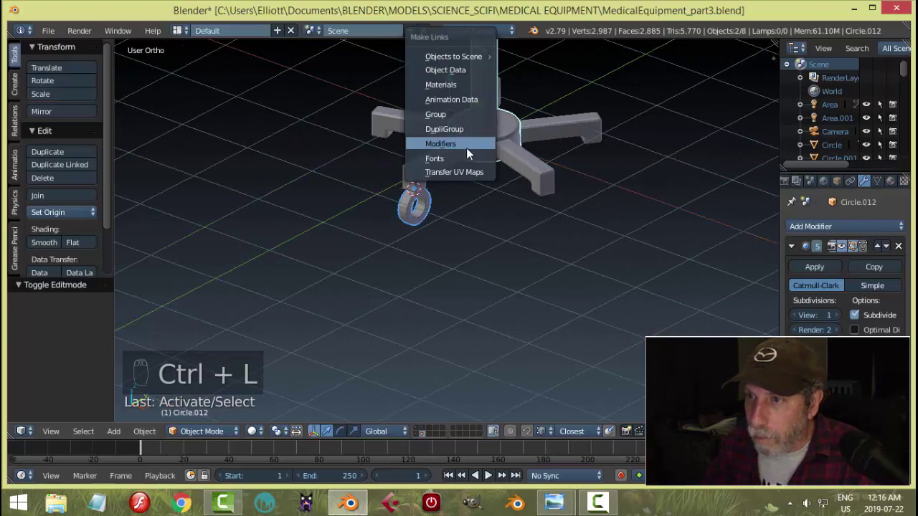
{"action": "middle_click", "coordinate": [515, 220]}
{"action": "key", "text": "a"}
Reshape the wheel ring's inner faces into a recessed hub in face select mode.
{"action": "left_click_drag", "start_coordinate": [307, 143], "coordinate": [467, 180]}
{"action": "middle_click", "coordinate": [467, 181]}
{"action": "key", "text": "Tab"}
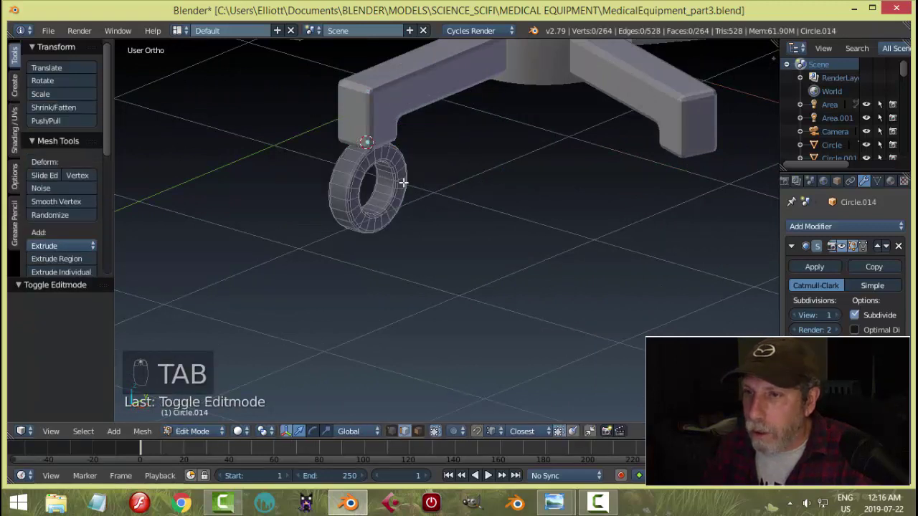
{"action": "key", "text": "ctrl+Tab"}
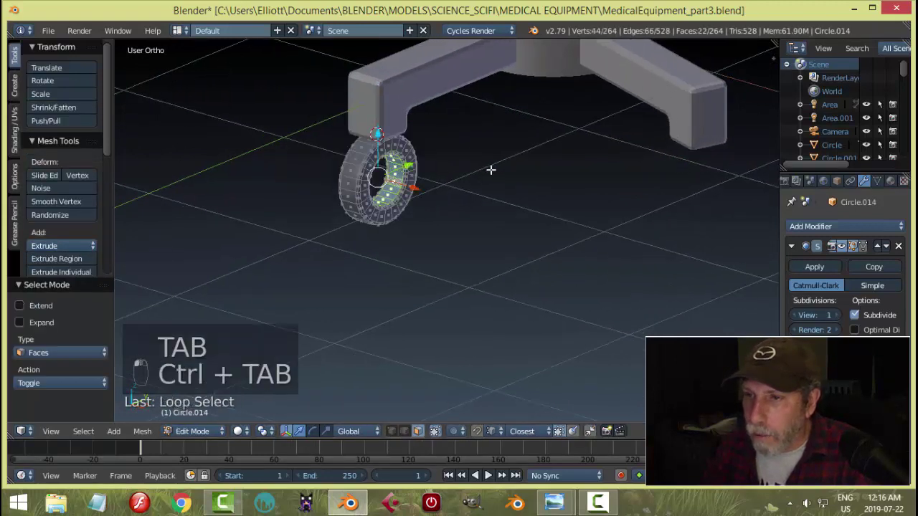
{"action": "key", "text": "shift+s"}
{"action": "key", "text": "a"}
{"action": "key", "text": "Tab"}
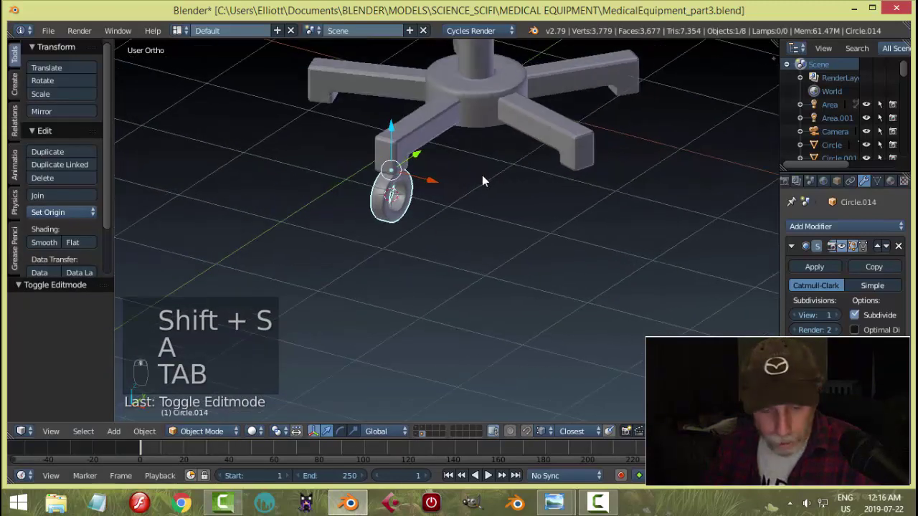
Add a UV sphere at the wheel centre, shrink it to fit and flatten it along its width.
{"action": "key", "text": "shift+a"}
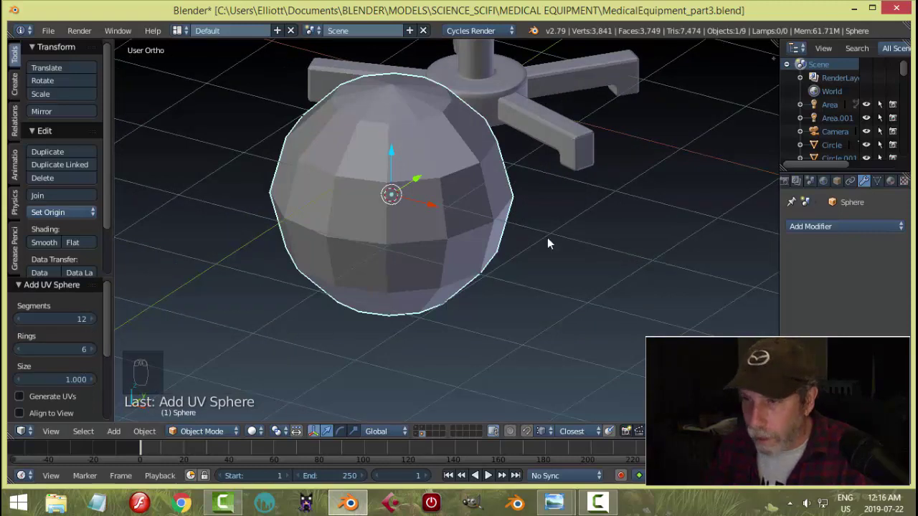
{"action": "key", "text": "r"}
{"action": "key", "text": "Tab"}
{"action": "key", "text": "s"}
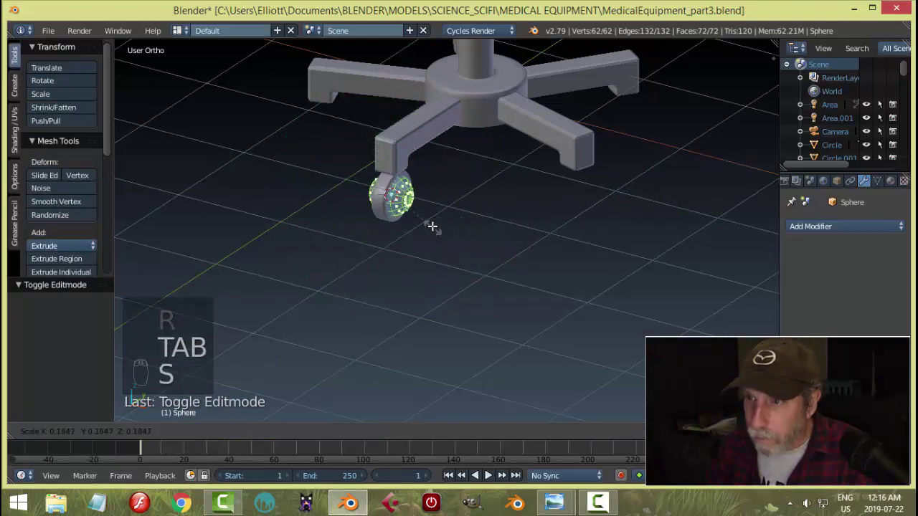
{"action": "key", "text": "KP_Decimal"}
{"action": "key", "text": "s"}
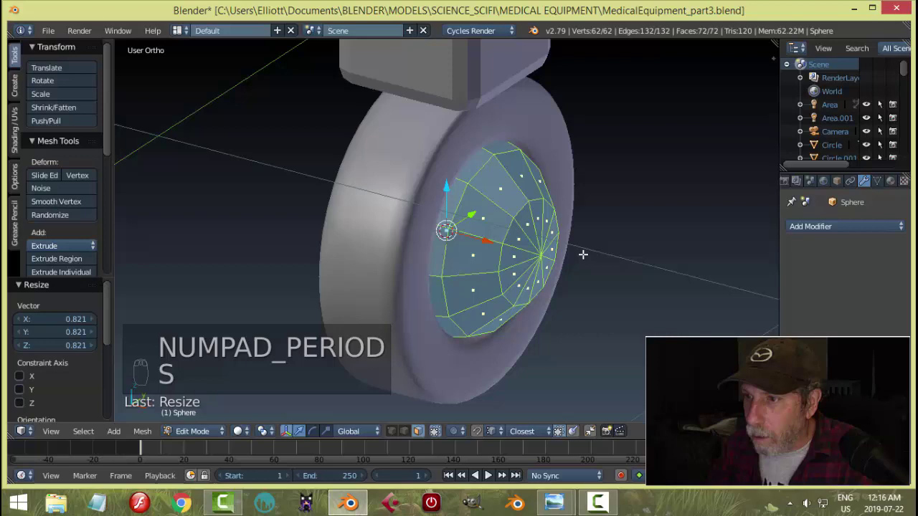
{"action": "key", "text": "s"}
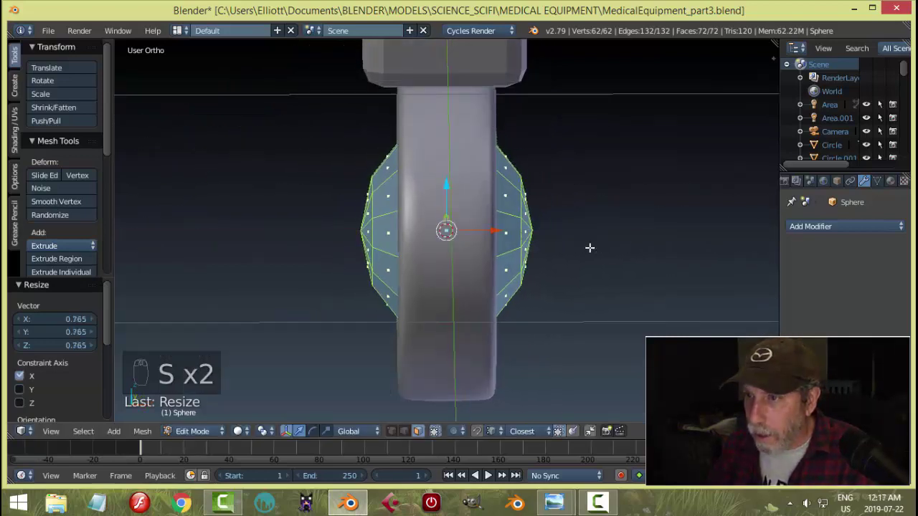
{"action": "key", "text": "Tab"}
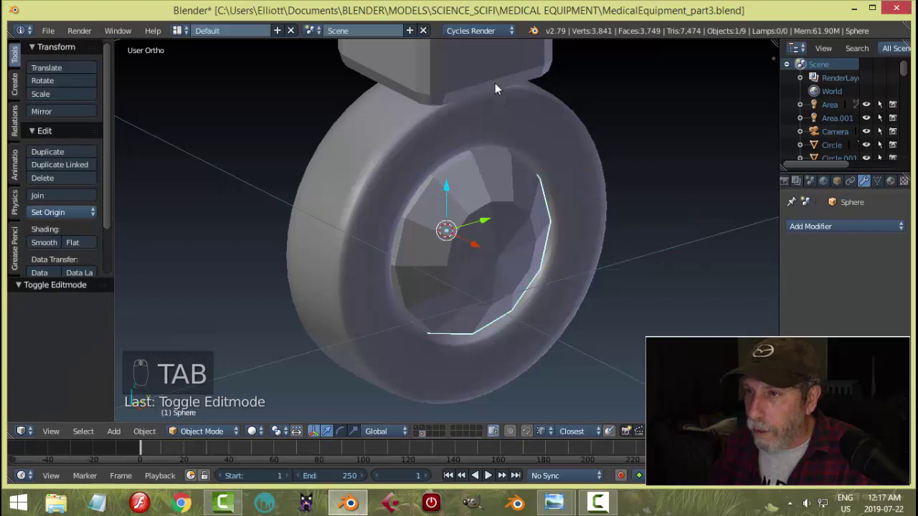
Link the wheel's Subdivision Surface smoothing onto the new hub so it renders rounded.
{"action": "key", "text": "ctrl+l"}
{"action": "left_click", "coordinate": [549, 149]}
{"action": "key", "text": "a"}
{"action": "left_click", "coordinate": [446, 229]}
{"action": "key", "text": "a"}
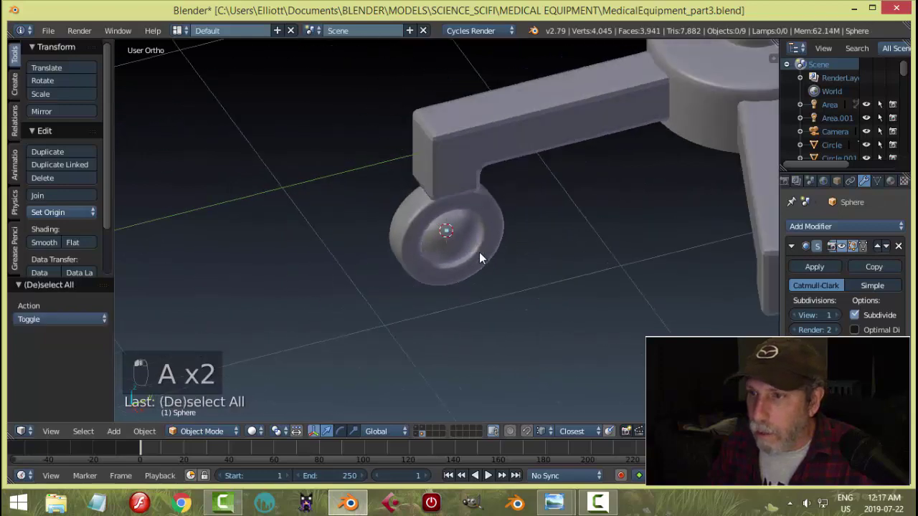
{"action": "key", "text": "s"}
{"action": "left_click", "coordinate": [532, 255]}
{"action": "key", "text": "a"}
{"action": "middle_click", "coordinate": [539, 243]}
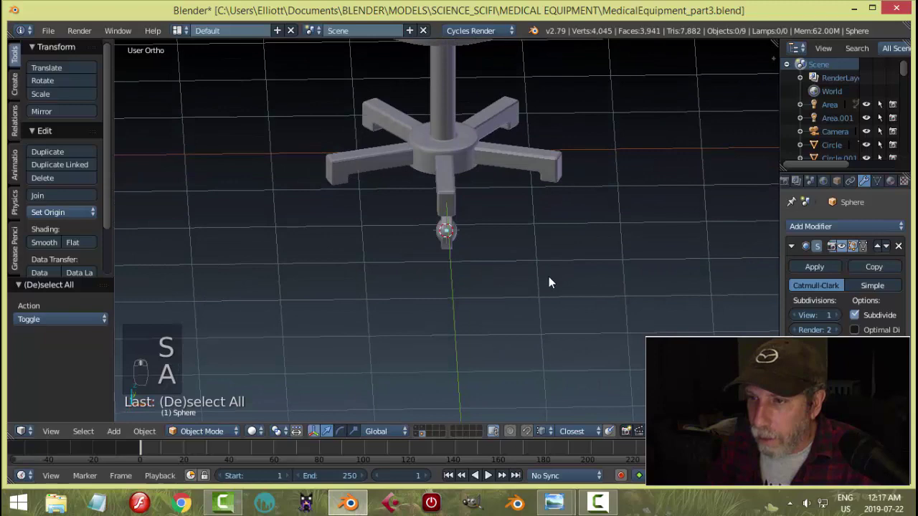
Loop cut and edge-slide the duplicated upper ring strip into a thickened arched guard over the wheel.
{"action": "left_click_drag", "start_coordinate": [458, 240], "coordinate": [672, 264]}
{"action": "key", "text": "Tab"}
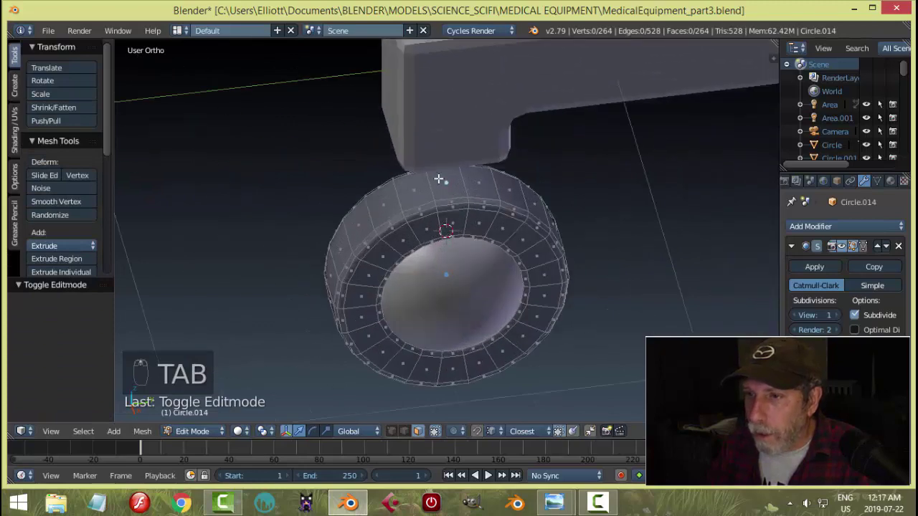
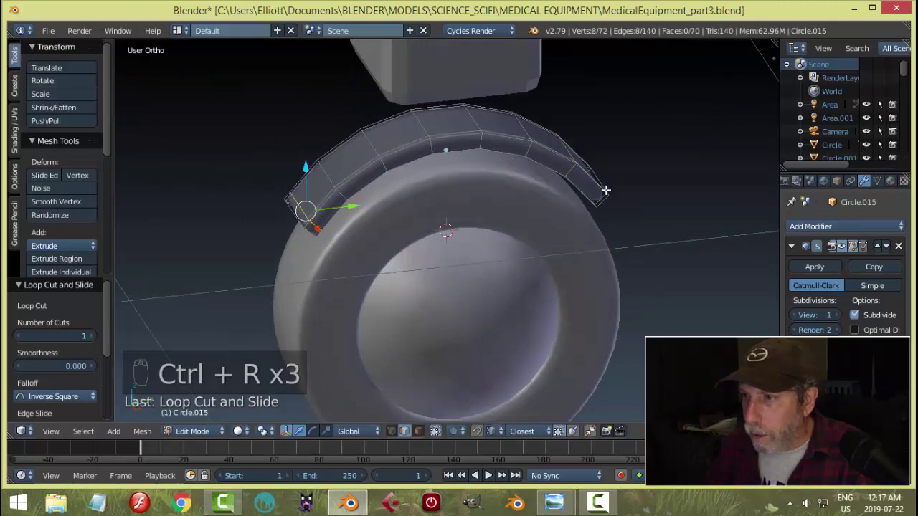
{"action": "key", "text": "ctrl+r"}
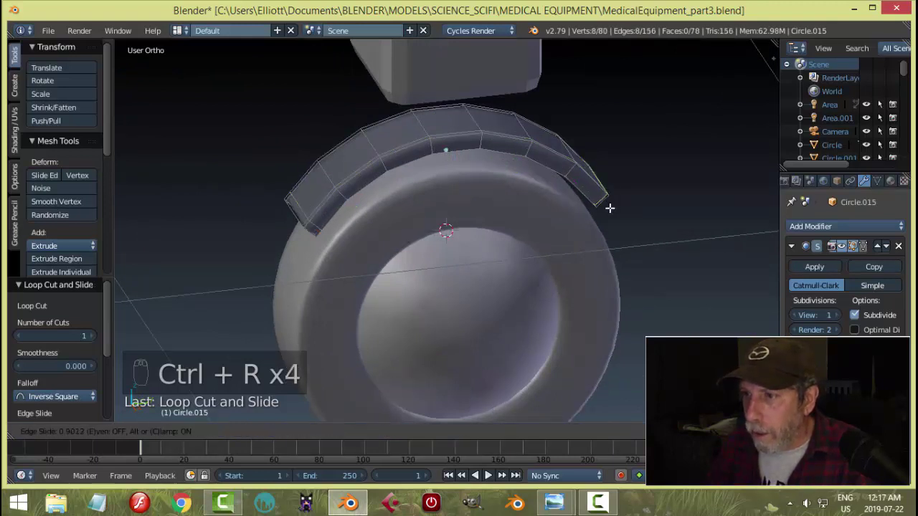
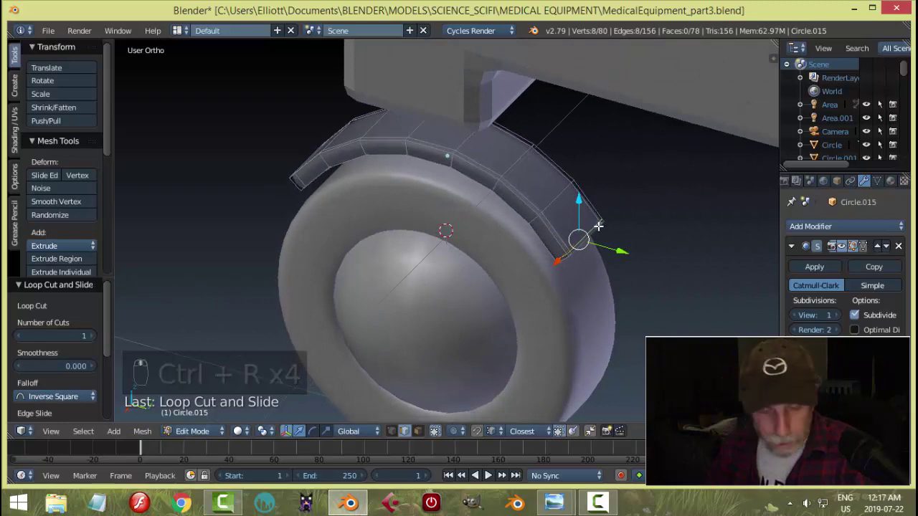
{"action": "key", "text": "a"}
{"action": "key", "text": "Tab"}
{"action": "key", "text": "a"}
{"action": "left_click", "coordinate": [562, 215]}
{"action": "middle_click", "coordinate": [523, 222]}
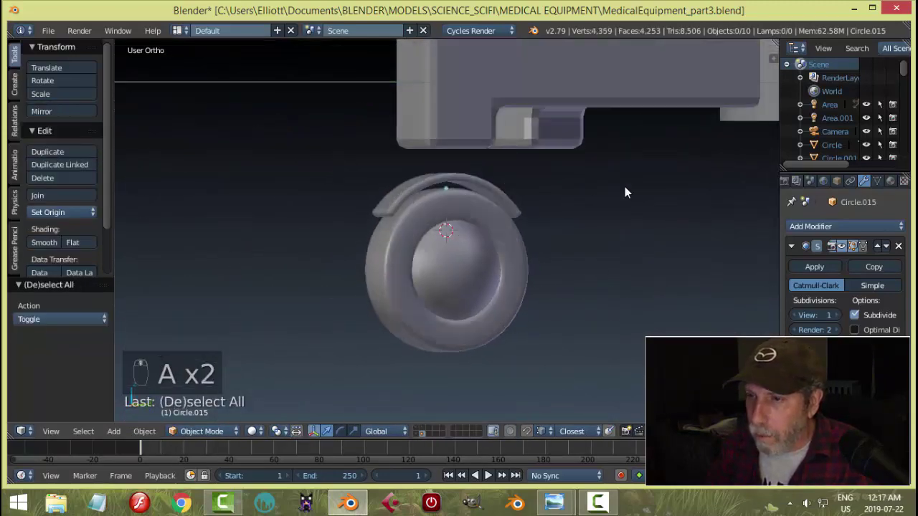
{"action": "left_click_drag", "start_coordinate": [480, 214], "coordinate": [513, 221]}
Add a small circle above the guard and extrude it upward into a stem reaching the leg's foot.
{"action": "key", "text": "shift+a"}
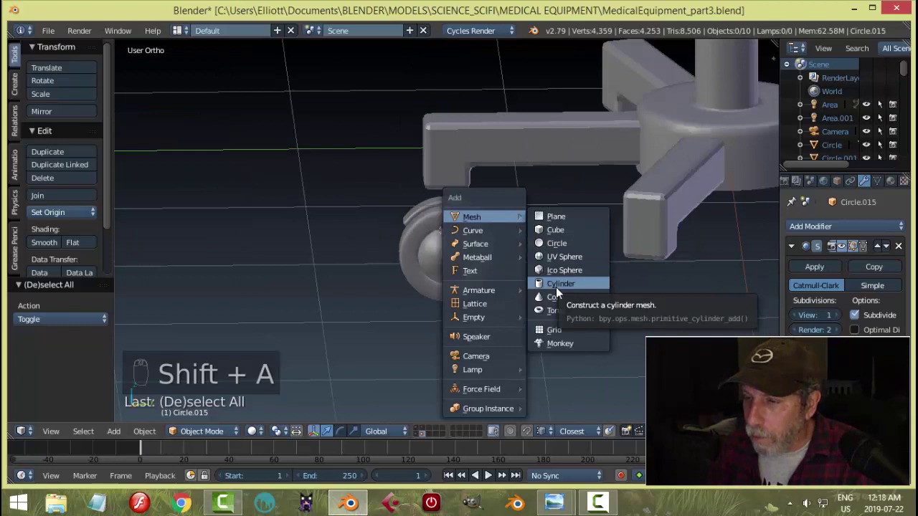
{"action": "key", "text": "Tab"}
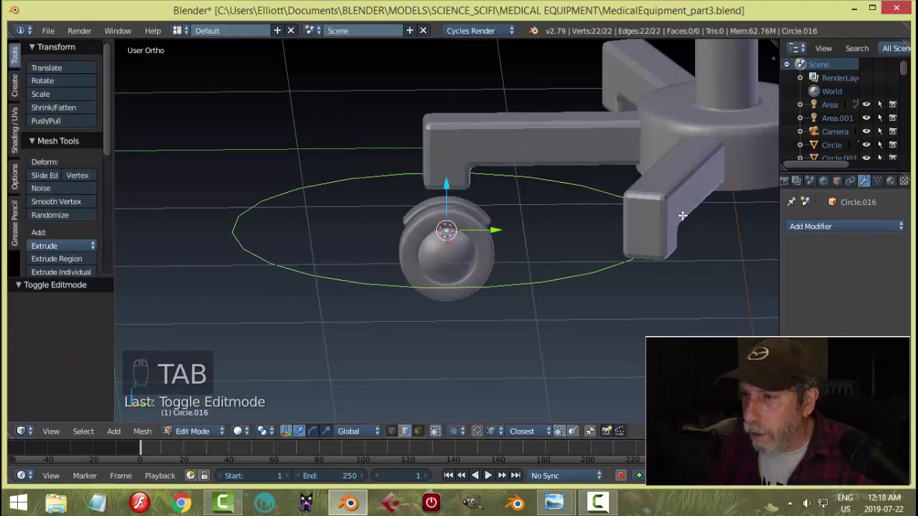
{"action": "key", "text": "s"}
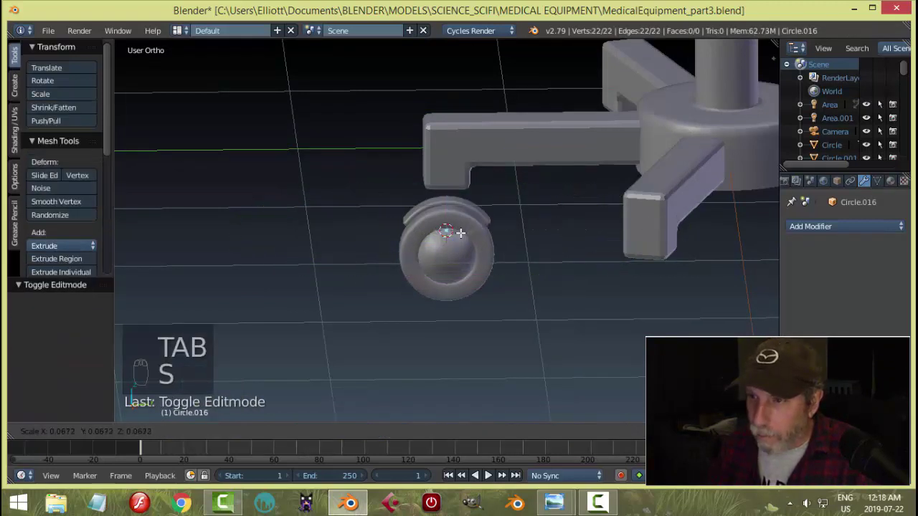
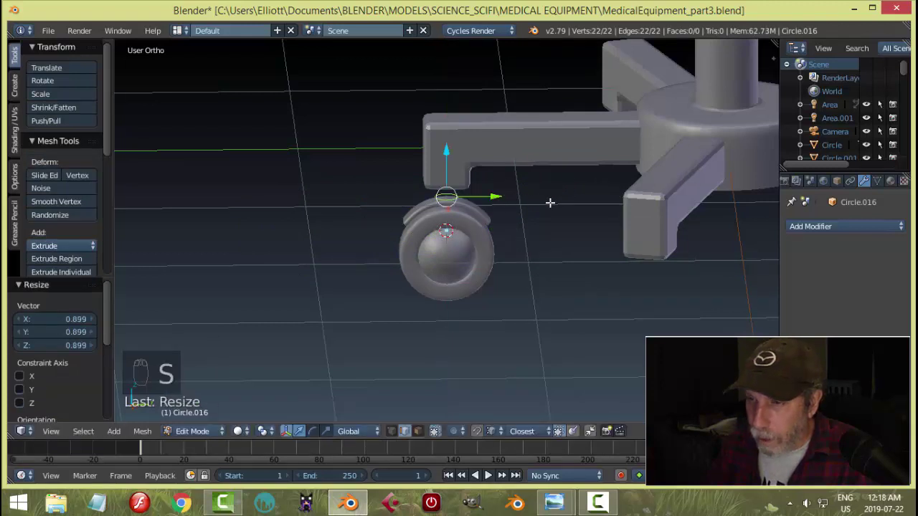
{"action": "key", "text": "e"}
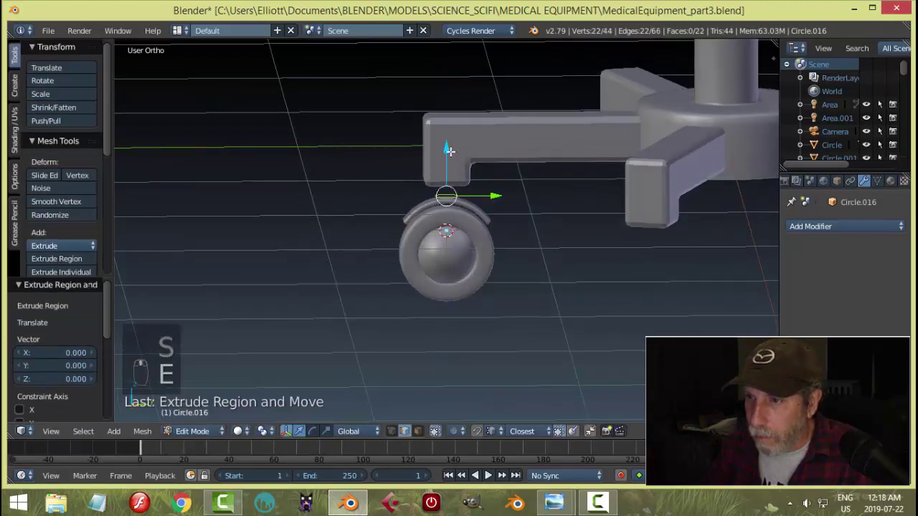
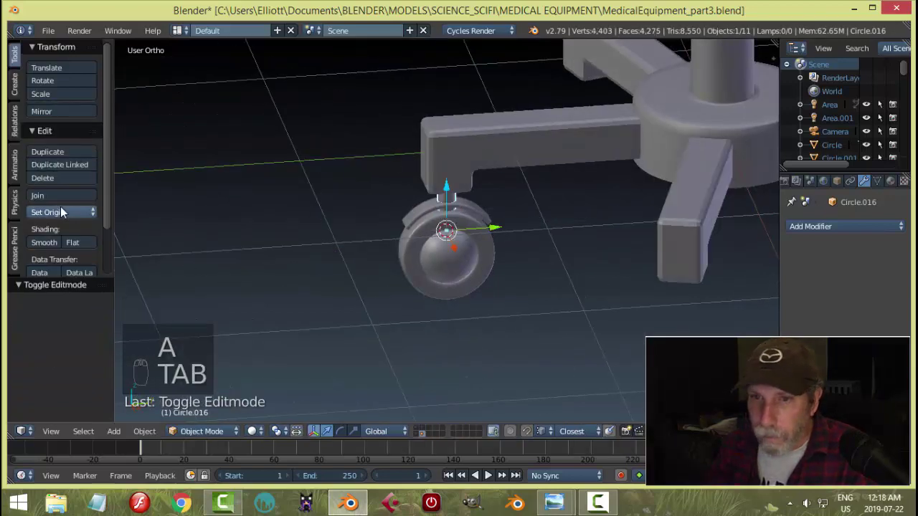
{"action": "left_click_drag", "start_coordinate": [53, 248], "coordinate": [535, 216]}
{"action": "key", "text": "a"}
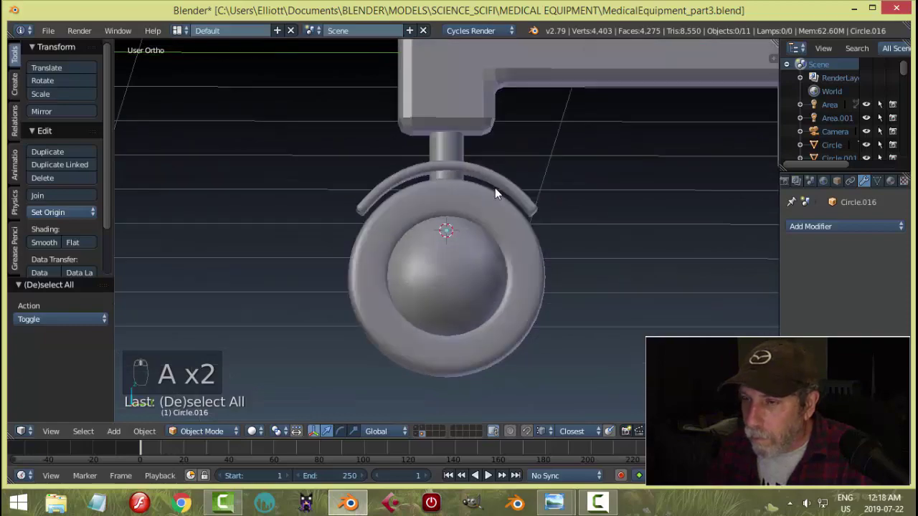
Orbit around the stem and wheel, then zoom out to view the whole five-leg base.
{"action": "middle_click", "coordinate": [512, 235]}
{"action": "left_click_drag", "start_coordinate": [553, 224], "coordinate": [457, 168]}
{"action": "left_click_drag", "start_coordinate": [457, 168], "coordinate": [609, 219]}
{"action": "middle_click", "coordinate": [617, 216]}
{"action": "key", "text": "a"}
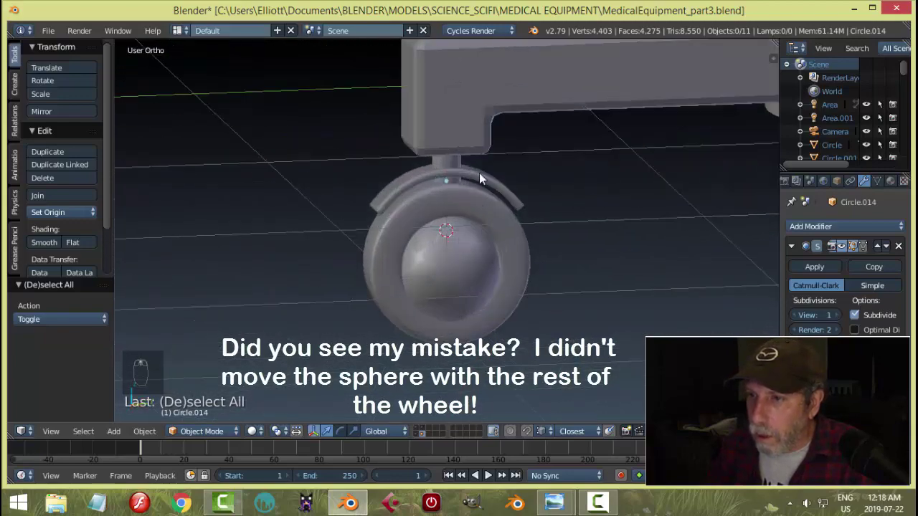
{"action": "middle_click", "coordinate": [473, 124]}
{"action": "left_click_drag", "start_coordinate": [475, 124], "coordinate": [787, 288]}
{"action": "key", "text": "a"}
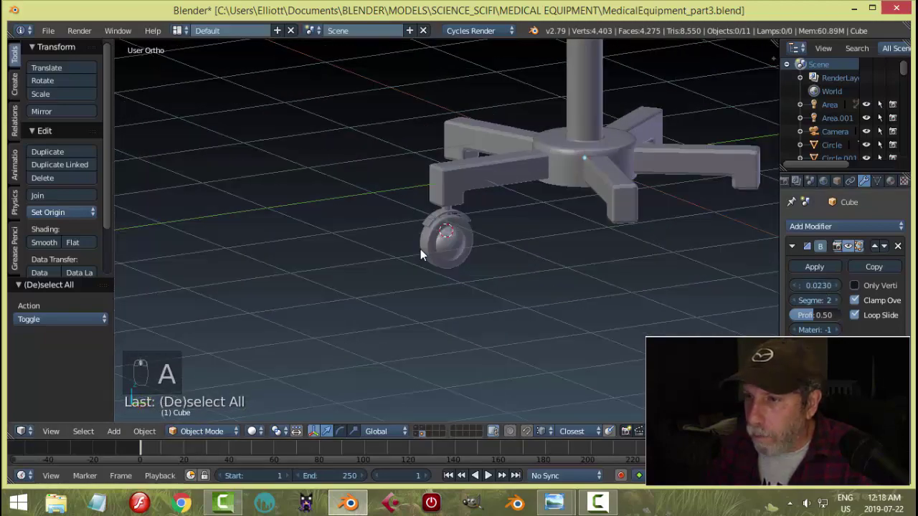
Group the caster parts and switch to top orthographic wireframe view over the base.
{"action": "middle_click", "coordinate": [441, 217]}
{"action": "left_click_drag", "start_coordinate": [462, 141], "coordinate": [531, 268]}
{"action": "key", "text": "ctrl+g"}
{"action": "left_click_drag", "start_coordinate": [531, 268], "coordinate": [564, 306]}
{"action": "key", "text": "KP_7"}
{"action": "middle_click", "coordinate": [563, 306]}
{"action": "key", "text": "z"}
Duplicate the caster four times and move each copy to the end of a remaining leg.
{"action": "key", "text": "shift+d"}
{"action": "key", "text": "g"}
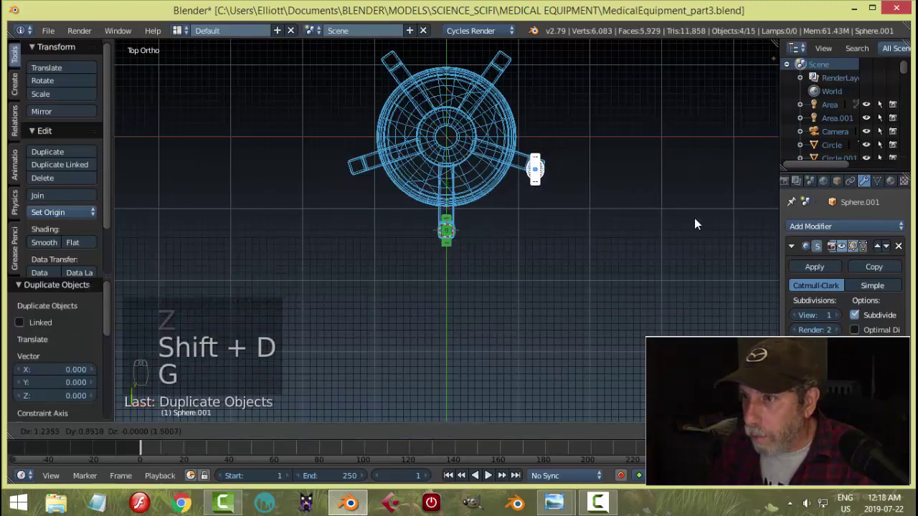
{"action": "key", "text": "shift+d"}
{"action": "key", "text": "g"}
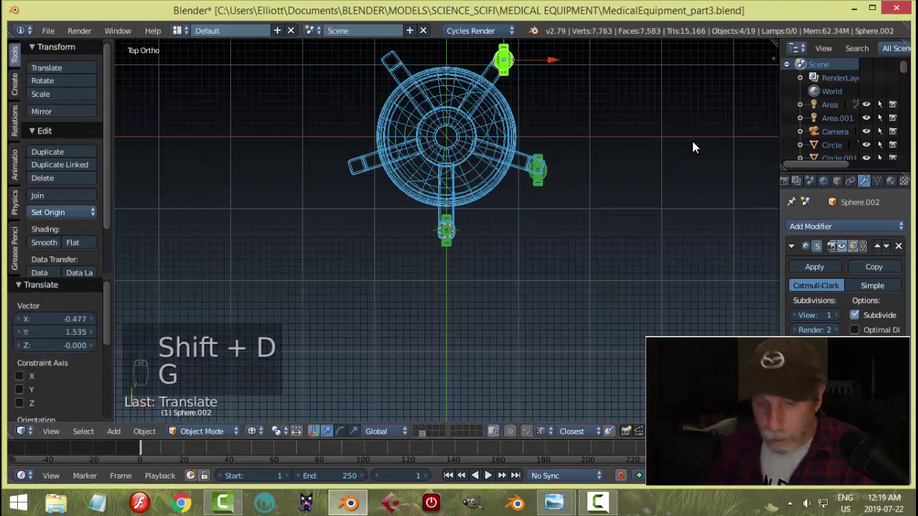
{"action": "key", "text": "shift+d"}
{"action": "key", "text": "g"}
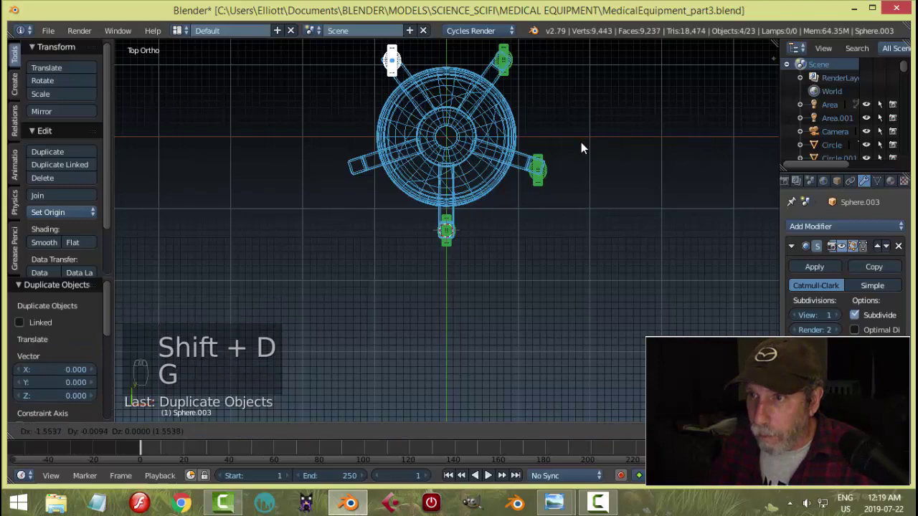
{"action": "key", "text": "shift+d"}
{"action": "key", "text": "g"}
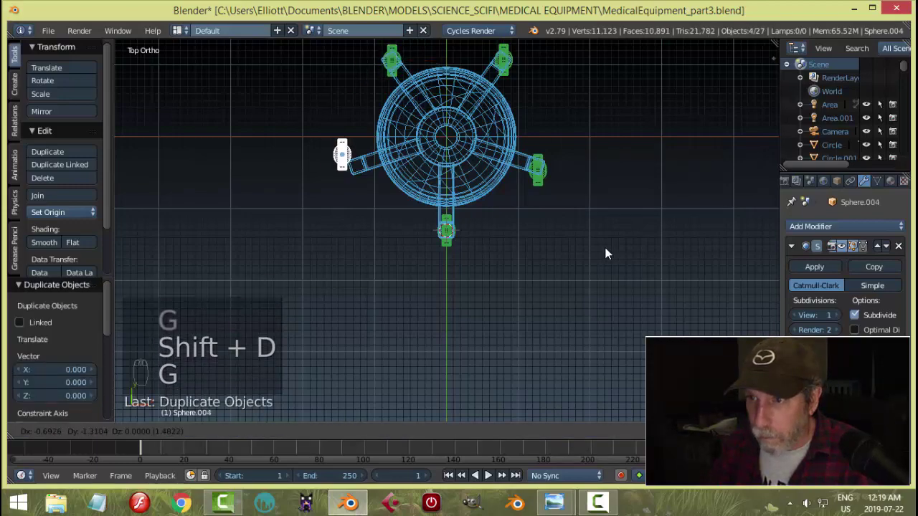
{"action": "key", "text": "a"}
{"action": "middle_click", "coordinate": [651, 264]}
{"action": "key", "text": "z"}
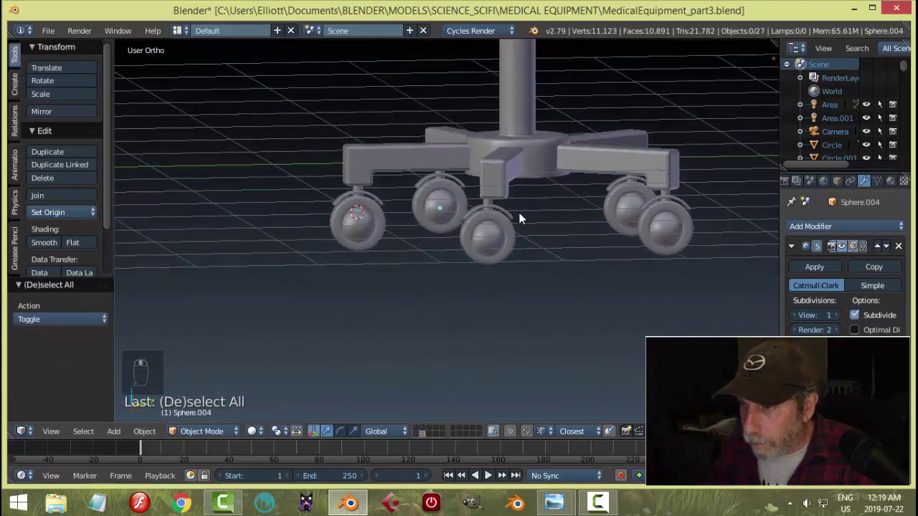
Place the curved fork housing over the wheels and orbit to check each caster.
{"action": "left_click_drag", "start_coordinate": [519, 184], "coordinate": [593, 207]}
{"action": "key", "text": "a"}
{"action": "left_click_drag", "start_coordinate": [592, 208], "coordinate": [573, 145]}
{"action": "left_click_drag", "start_coordinate": [573, 145], "coordinate": [593, 191]}
{"action": "key", "text": "shift+g"}
{"action": "key", "text": "a"}
{"action": "left_click_drag", "start_coordinate": [624, 103], "coordinate": [581, 164]}
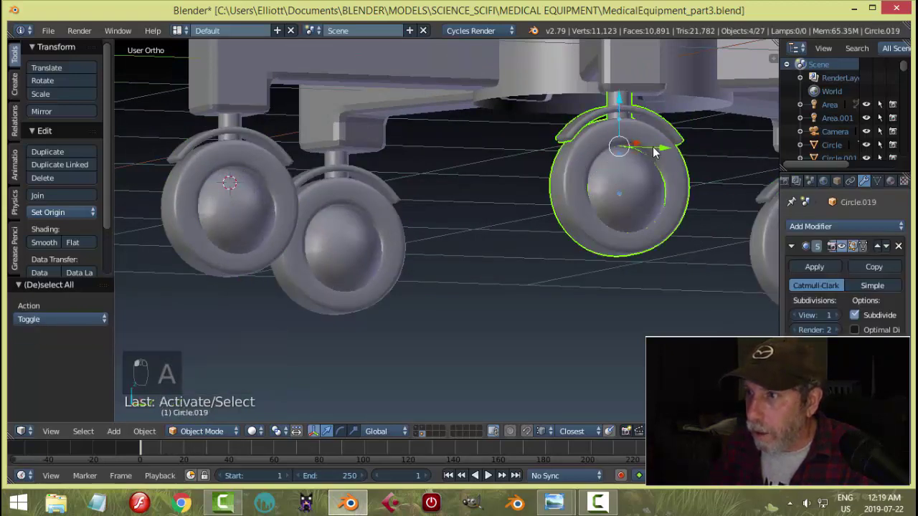
{"action": "left_click", "coordinate": [619, 188]}
{"action": "key", "text": "a"}
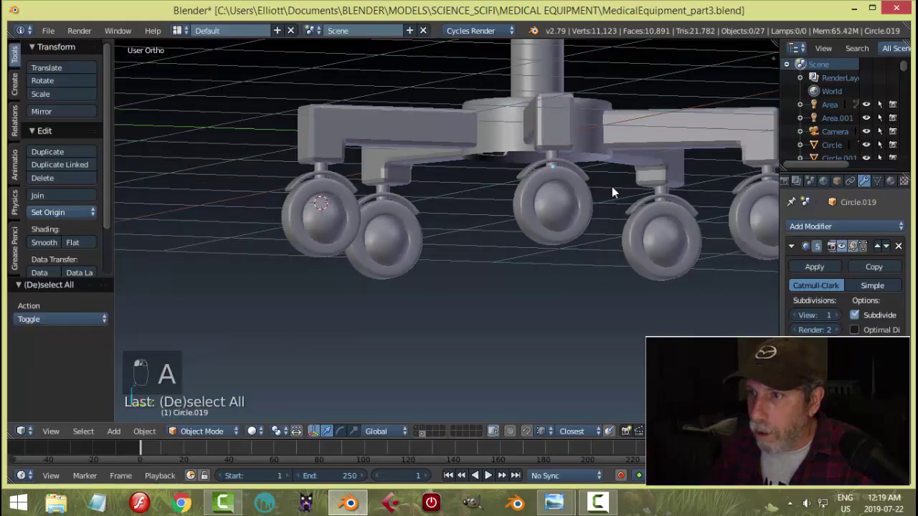
Review the finished wheeled base and save the stool's blend file.
{"action": "middle_click", "coordinate": [499, 171]}
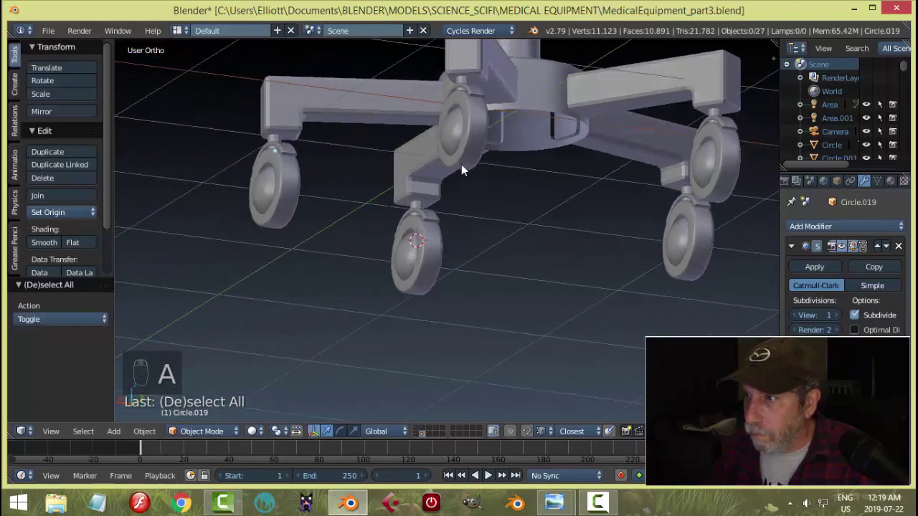
{"action": "middle_click", "coordinate": [501, 247]}
{"action": "key", "text": "ctrl+s"}
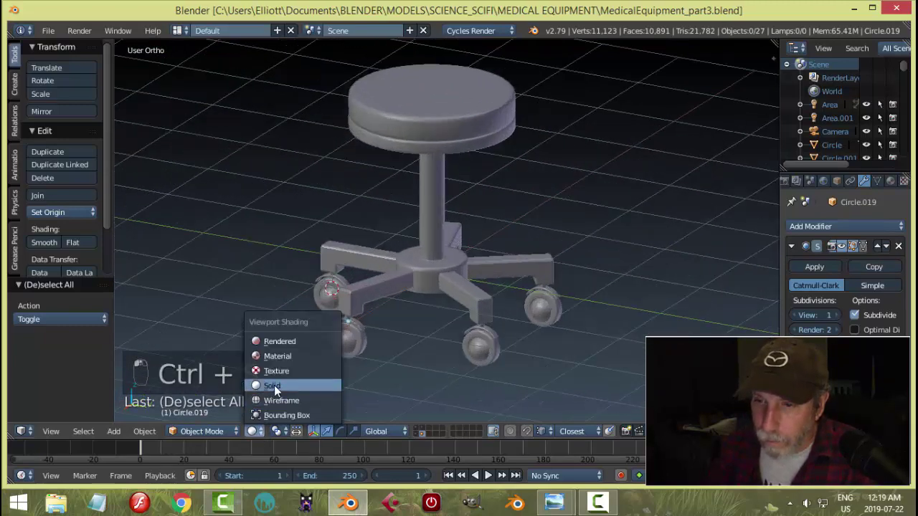
Give the seat a blue material and link the white frame material to the column parts.
{"action": "left_click", "coordinate": [457, 198]}
{"action": "left_click_drag", "start_coordinate": [482, 101], "coordinate": [898, 183]}
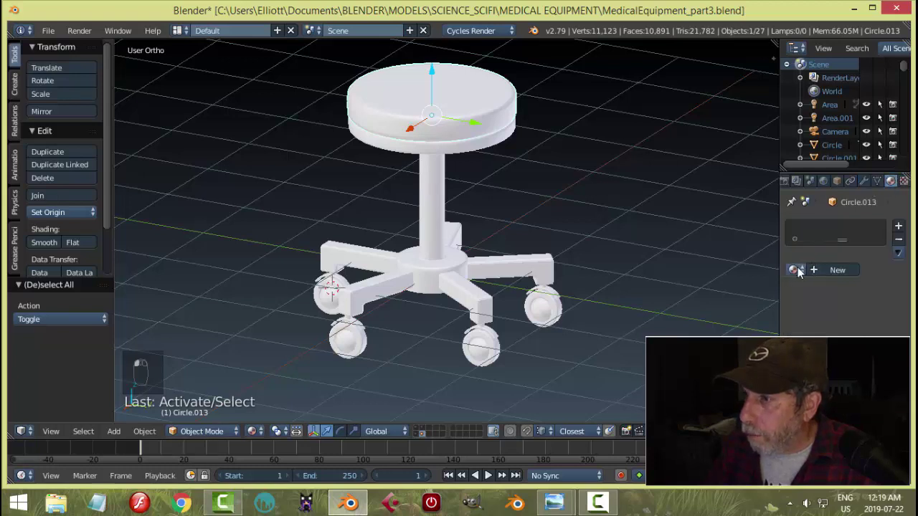
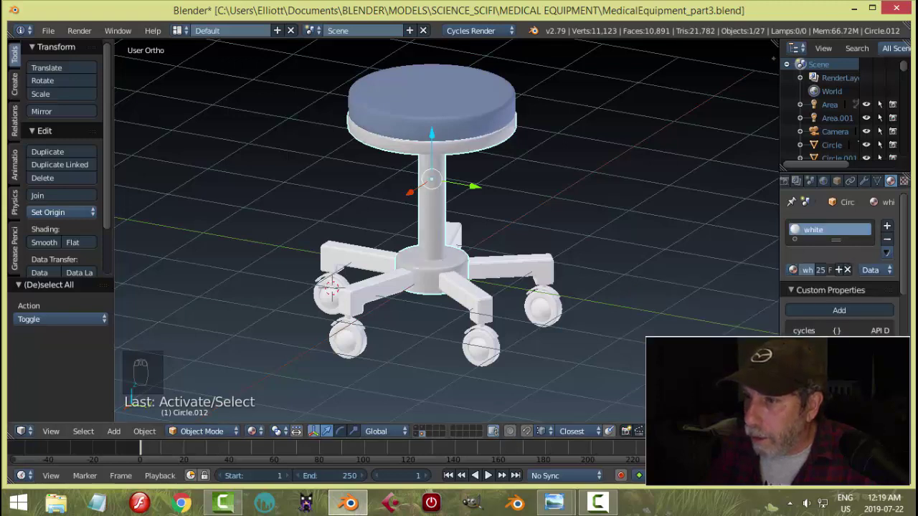
{"action": "left_click_drag", "start_coordinate": [531, 272], "coordinate": [440, 193]}
{"action": "left_click", "coordinate": [441, 193]}
{"action": "key", "text": "ctrl+l"}
{"action": "left_click", "coordinate": [440, 193]}
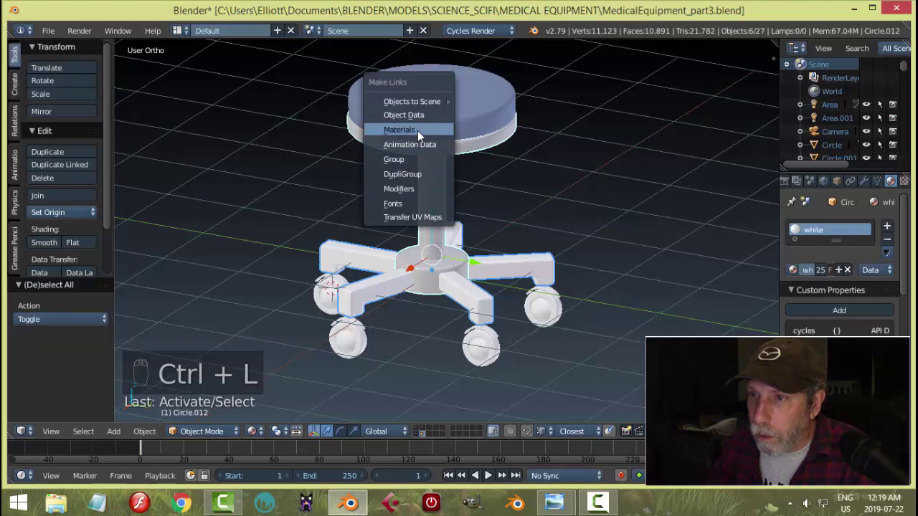
{"action": "key", "text": "a"}
{"action": "left_click_drag", "start_coordinate": [537, 255], "coordinate": [579, 234]}
{"action": "left_click_drag", "start_coordinate": [523, 253], "coordinate": [510, 217]}
{"action": "key", "text": "ctrl+z"}
Select the base legs and stems and link the white material onto them.
{"action": "left_click", "coordinate": [670, 192]}
{"action": "middle_click", "coordinate": [679, 219]}
{"action": "left_click_drag", "start_coordinate": [672, 232], "coordinate": [574, 122]}
{"action": "left_click_drag", "start_coordinate": [540, 135], "coordinate": [636, 140]}
{"action": "middle_click", "coordinate": [592, 127]}
{"action": "left_click_drag", "start_coordinate": [495, 83], "coordinate": [495, 83]}
{"action": "key", "text": "ctrl+l"}
{"action": "key", "text": "a"}
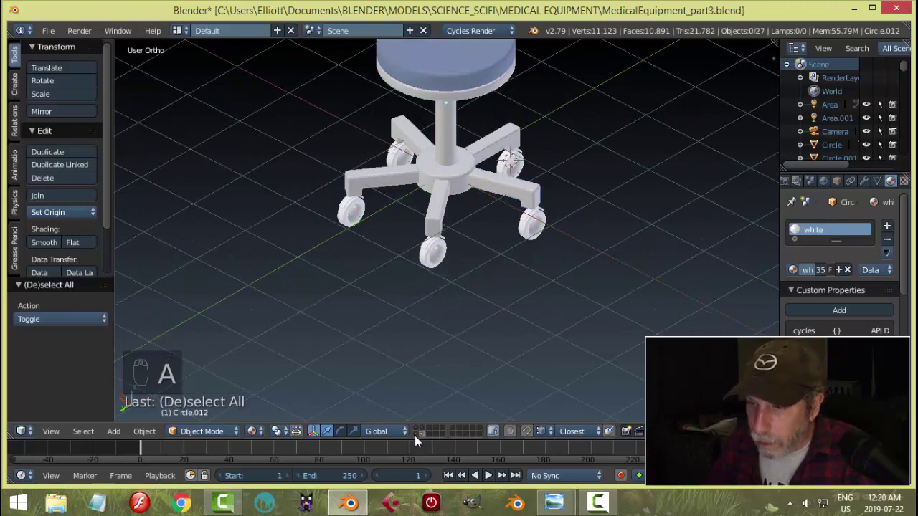
{"action": "left_click_drag", "start_coordinate": [504, 186], "coordinate": [467, 183]}
{"action": "middle_click", "coordinate": [467, 184]}
{"action": "left_click_drag", "start_coordinate": [468, 183], "coordinate": [533, 296]}
{"action": "key", "text": "a"}
Select all five caster wheels and link a black material onto them.
{"action": "middle_click", "coordinate": [533, 297]}
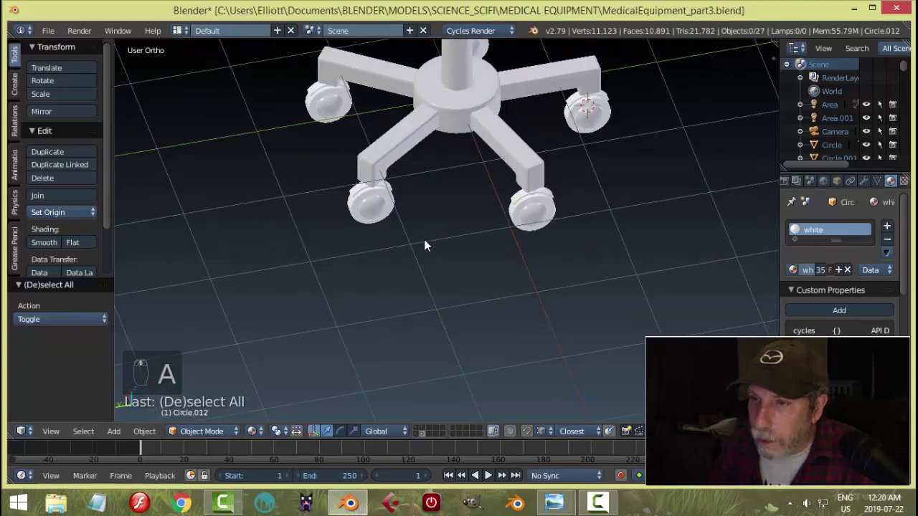
{"action": "left_click_drag", "start_coordinate": [318, 175], "coordinate": [648, 173]}
{"action": "left_click_drag", "start_coordinate": [648, 185], "coordinate": [647, 174]}
{"action": "left_click_drag", "start_coordinate": [662, 172], "coordinate": [619, 189]}
{"action": "middle_click", "coordinate": [620, 188]}
{"action": "left_click_drag", "start_coordinate": [615, 189], "coordinate": [476, 88]}
{"action": "key", "text": "ctrl+l"}
{"action": "key", "text": "a"}
Orbit around the coloured stool and switch to a Cycles rendered preview.
{"action": "left_click_drag", "start_coordinate": [381, 230], "coordinate": [905, 214]}
{"action": "left_click_drag", "start_coordinate": [904, 210], "coordinate": [802, 278]}
{"action": "left_click_drag", "start_coordinate": [803, 278], "coordinate": [587, 244]}
{"action": "left_click_drag", "start_coordinate": [608, 216], "coordinate": [282, 139]}
{"action": "left_click_drag", "start_coordinate": [282, 138], "coordinate": [555, 228]}
{"action": "left_click_drag", "start_coordinate": [555, 228], "coordinate": [335, 180]}
{"action": "left_click_drag", "start_coordinate": [335, 180], "coordinate": [630, 257]}
{"action": "key", "text": "a"}
{"action": "left_click_drag", "start_coordinate": [630, 258], "coordinate": [420, 445]}
{"action": "left_click_drag", "start_coordinate": [420, 444], "coordinate": [527, 350]}
{"action": "left_click_drag", "start_coordinate": [553, 286], "coordinate": [514, 349]}
{"action": "key", "text": "shift+z"}
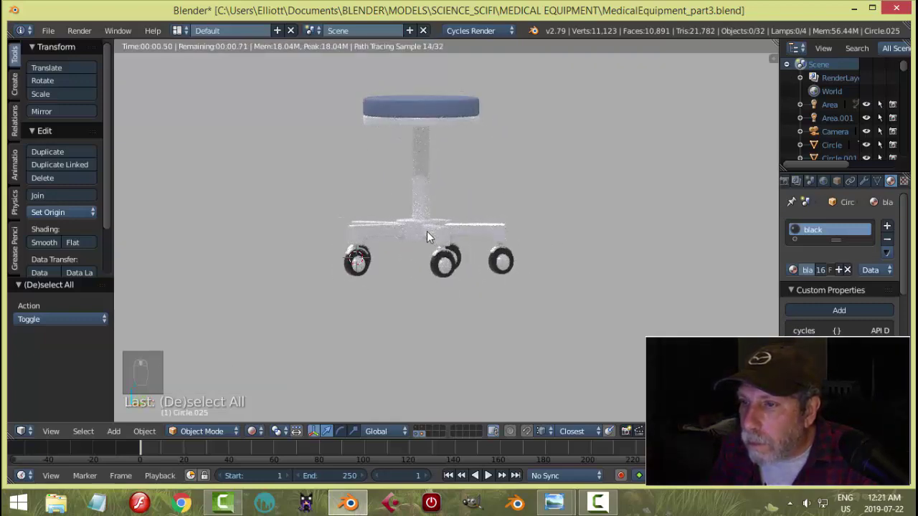
Return to solid shading, select every stool part and create a group from them.
{"action": "left_click_drag", "start_coordinate": [455, 290], "coordinate": [521, 283]}
{"action": "key", "text": "shift+z"}
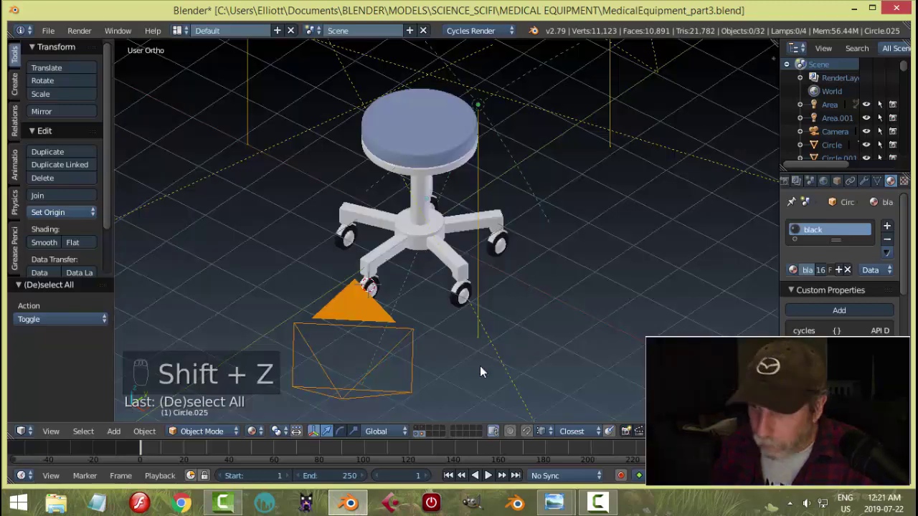
{"action": "left_click_drag", "start_coordinate": [425, 441], "coordinate": [579, 268]}
{"action": "key", "text": "a"}
{"action": "key", "text": "ctrl+g"}
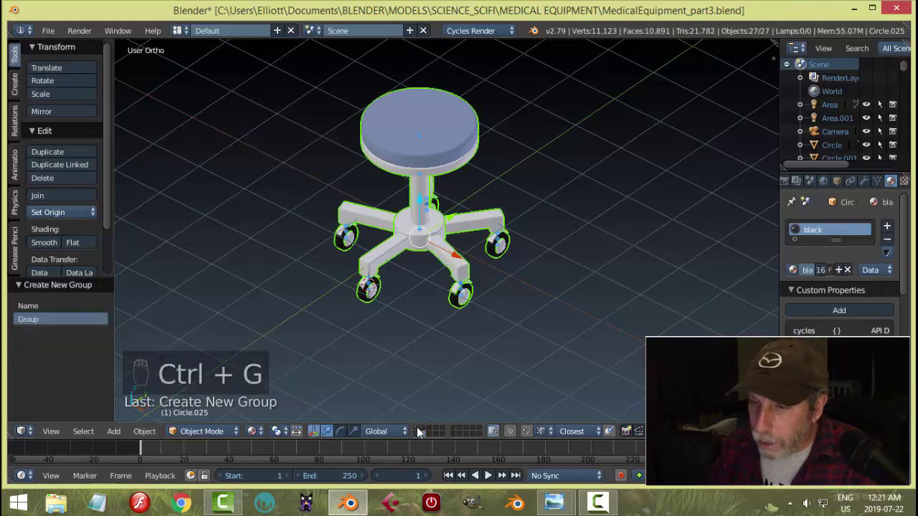
Bring the stool group into the medical equipment room scene and orbit to find it.
{"action": "left_click_drag", "start_coordinate": [420, 432], "coordinate": [524, 267]}
{"action": "middle_click", "coordinate": [524, 268]}
{"action": "left_click_drag", "start_coordinate": [478, 248], "coordinate": [676, 257]}
{"action": "left_click_drag", "start_coordinate": [676, 256], "coordinate": [638, 243]}
{"action": "left_click_drag", "start_coordinate": [638, 243], "coordinate": [645, 203]}
Scale the stool down to room size and lower it onto the floor.
{"action": "key", "text": "s"}
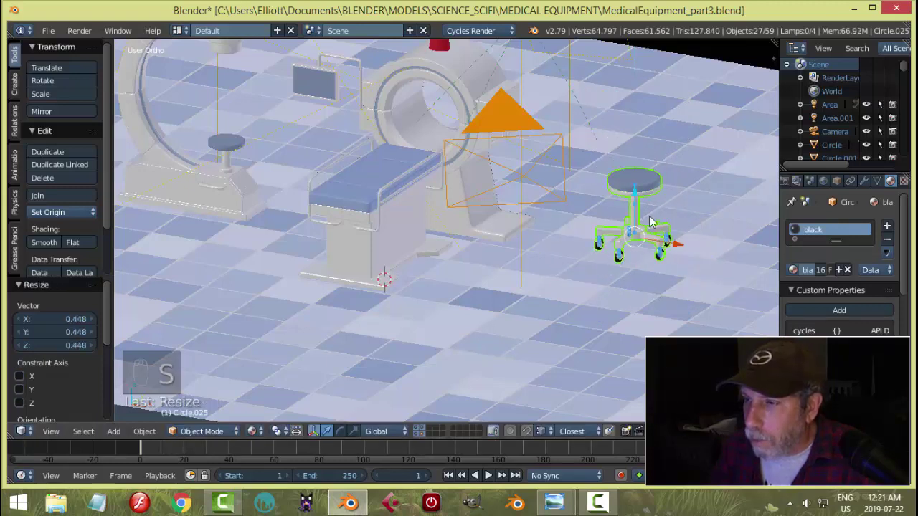
{"action": "left_click", "coordinate": [597, 245]}
{"action": "left_click_drag", "start_coordinate": [568, 254], "coordinate": [555, 228]}
{"action": "left_click", "coordinate": [489, 258]}
{"action": "left_click", "coordinate": [556, 246]}
{"action": "left_click_drag", "start_coordinate": [554, 228], "coordinate": [659, 200]}
{"action": "key", "text": "s"}
{"action": "left_click_drag", "start_coordinate": [545, 174], "coordinate": [545, 195]}
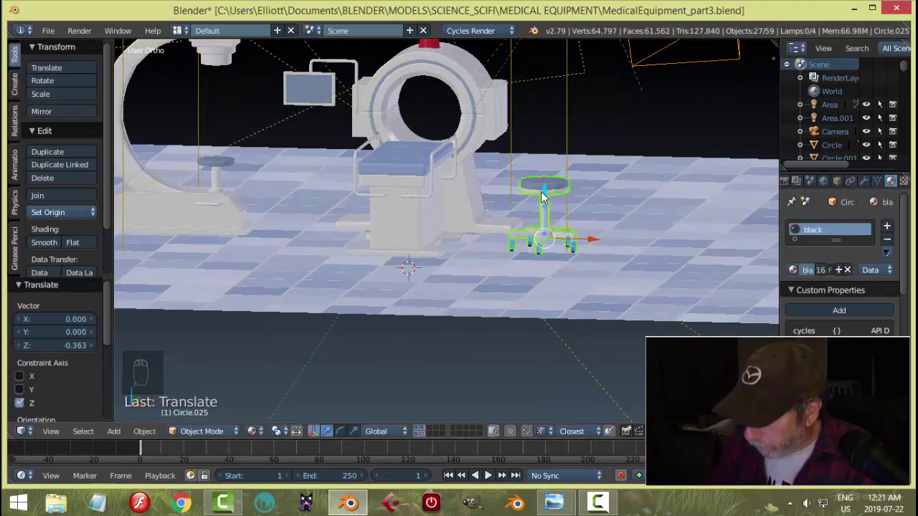
Shift the stool along the floor in front of the scanner and check it through the scene camera.
{"action": "key", "text": "KP_Decimal"}
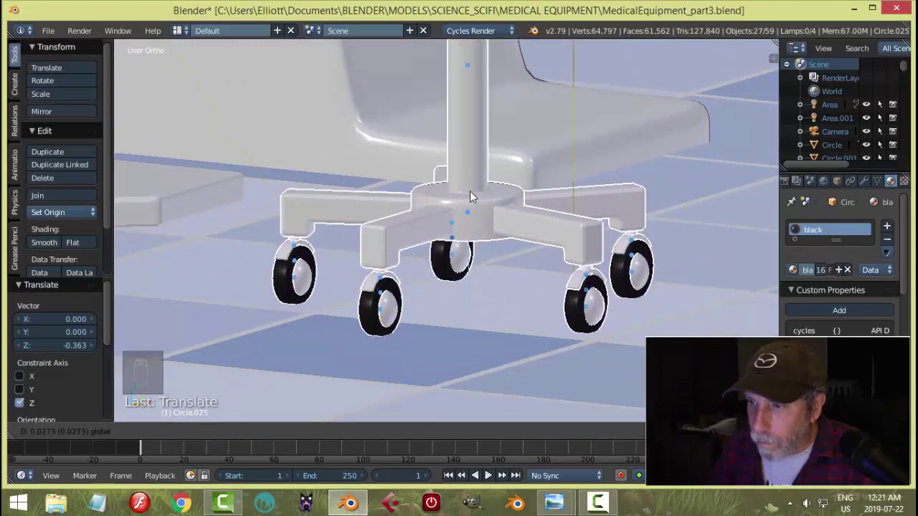
{"action": "left_click_drag", "start_coordinate": [562, 231], "coordinate": [557, 228]}
{"action": "middle_click", "coordinate": [560, 253]}
{"action": "left_click_drag", "start_coordinate": [552, 262], "coordinate": [479, 254]}
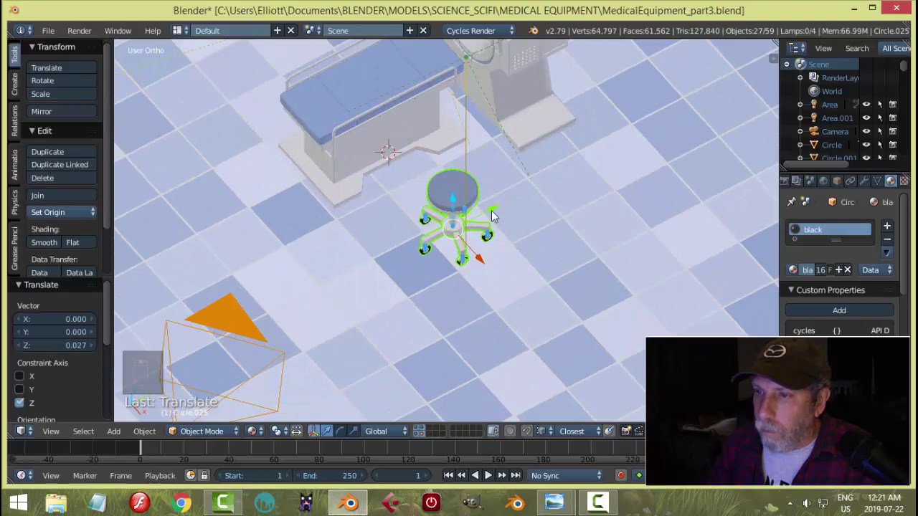
{"action": "left_click_drag", "start_coordinate": [496, 213], "coordinate": [505, 240]}
{"action": "key", "text": "KP_0"}
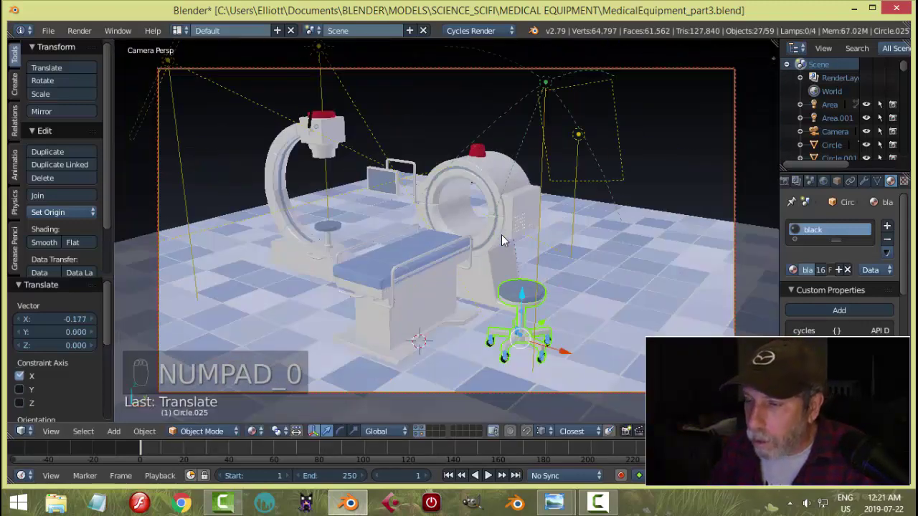
Preview the camera view in Cycles rendered shading, return to solid and save the file.
{"action": "key", "text": "a"}
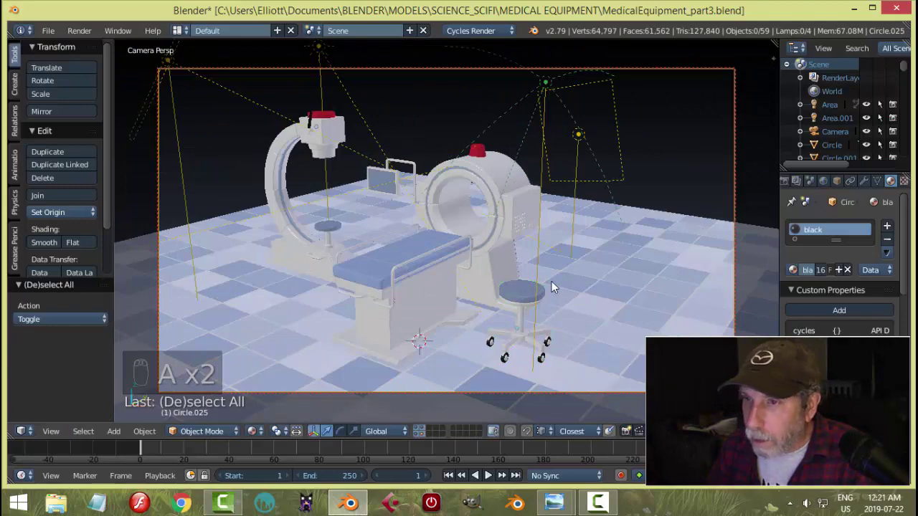
{"action": "key", "text": "shift+z"}
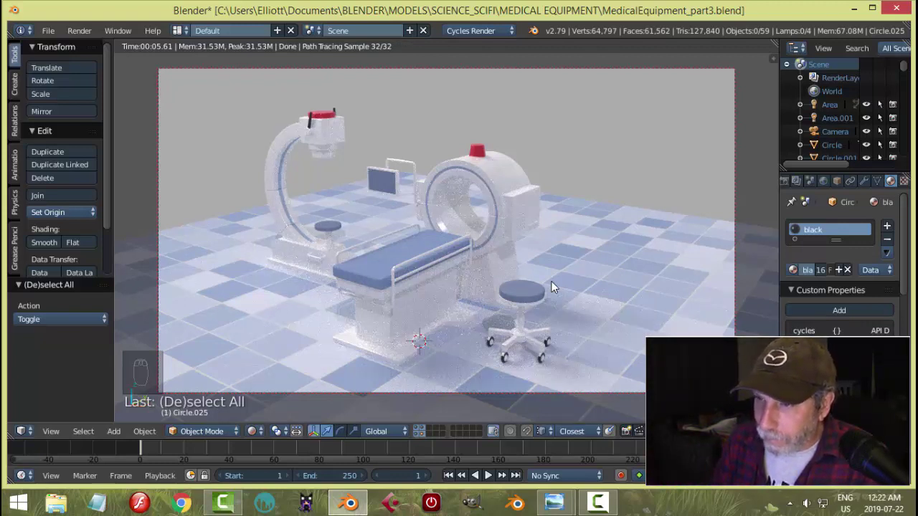
{"action": "key", "text": "shift+z"}
{"action": "key", "text": "ctrl+s"}
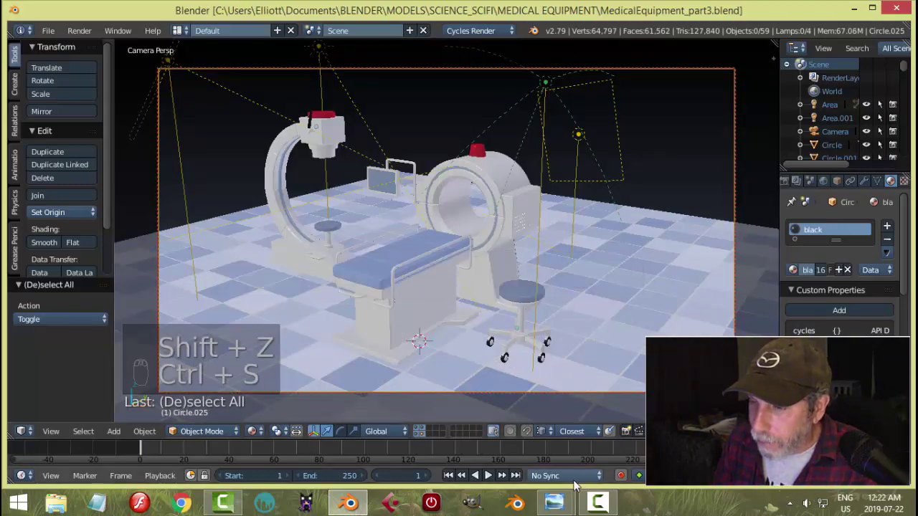